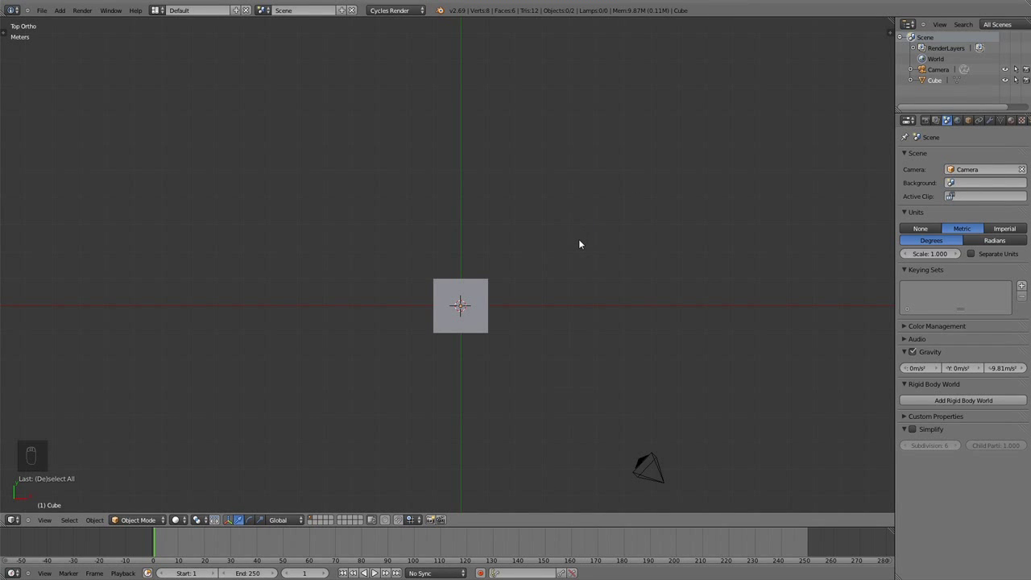
Delete the default cube and camera and add a plane mesh at the scene origin
key(a)
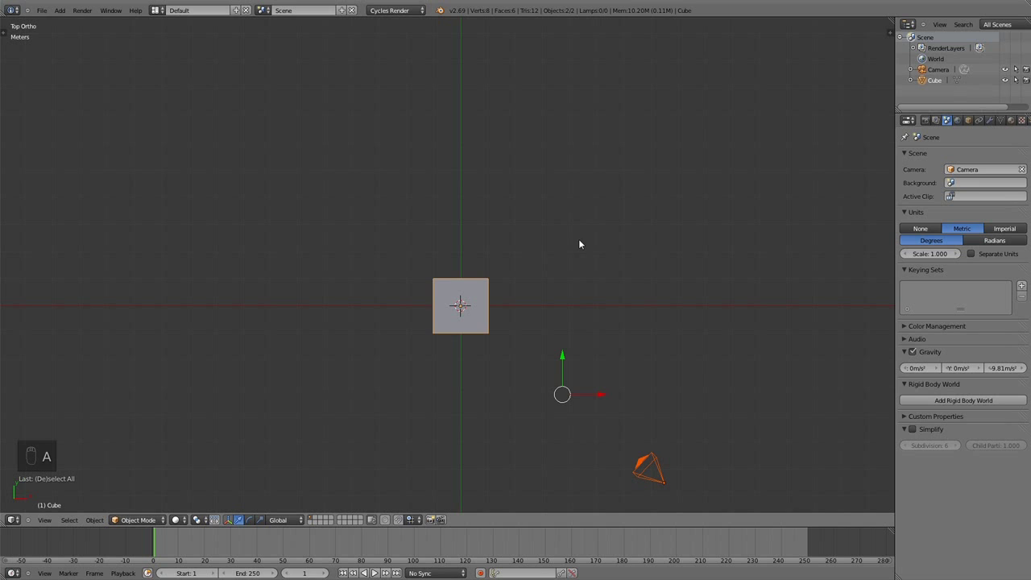
key(x)
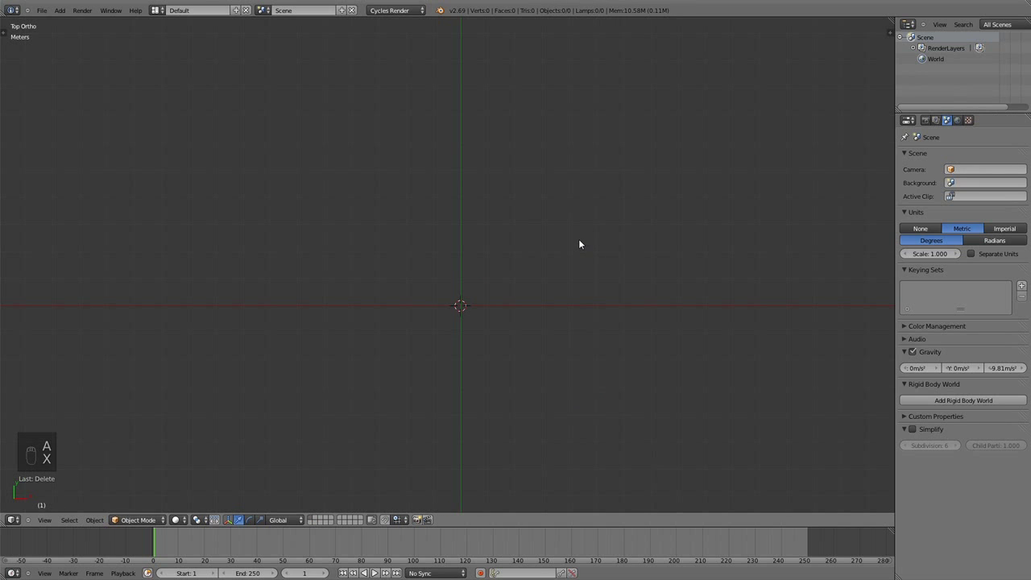
key(shift+a)
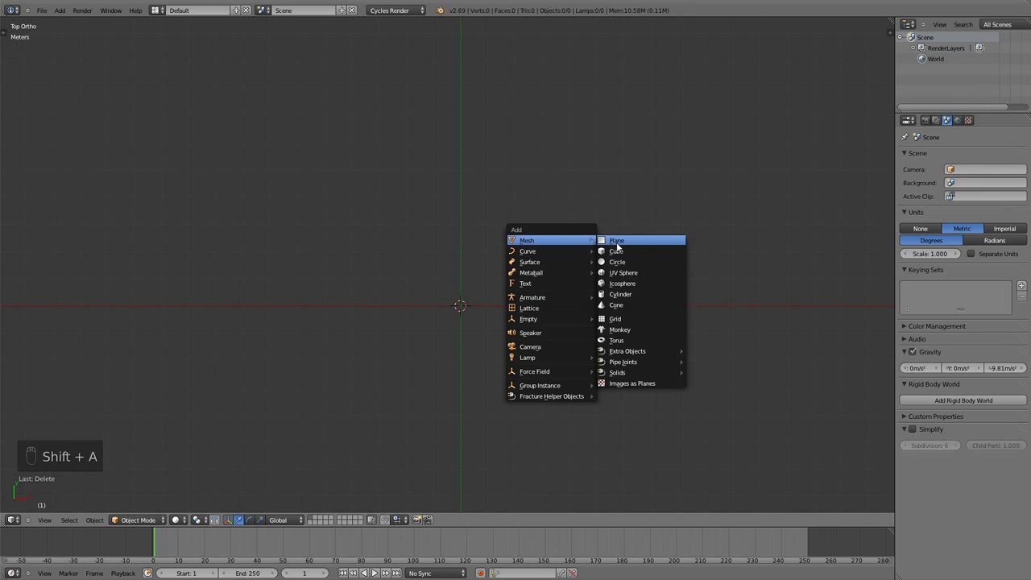
key(Tab)
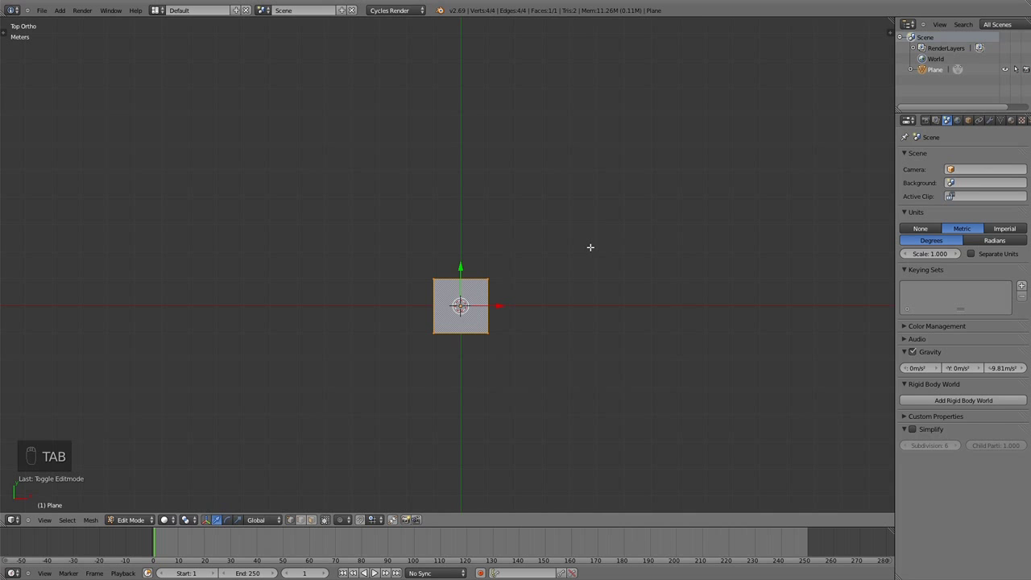
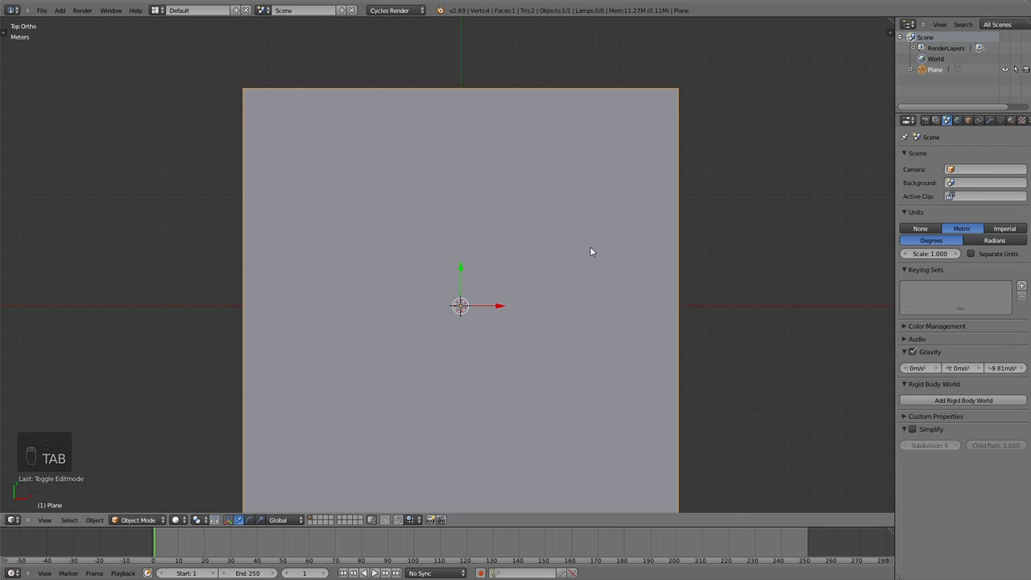
Give the scaled-up floor plane a Glossy BSDF material with roughness 0.250
drag(1015, 122, 950, 199)
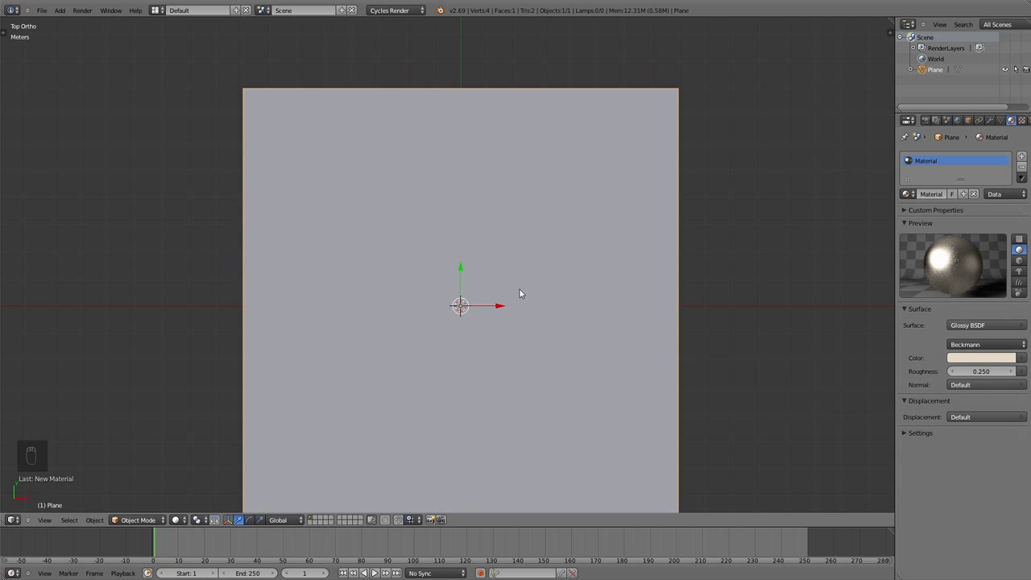
Add a UV sphere and raise it along Z so it rests on the floor plane
key(shift+a)
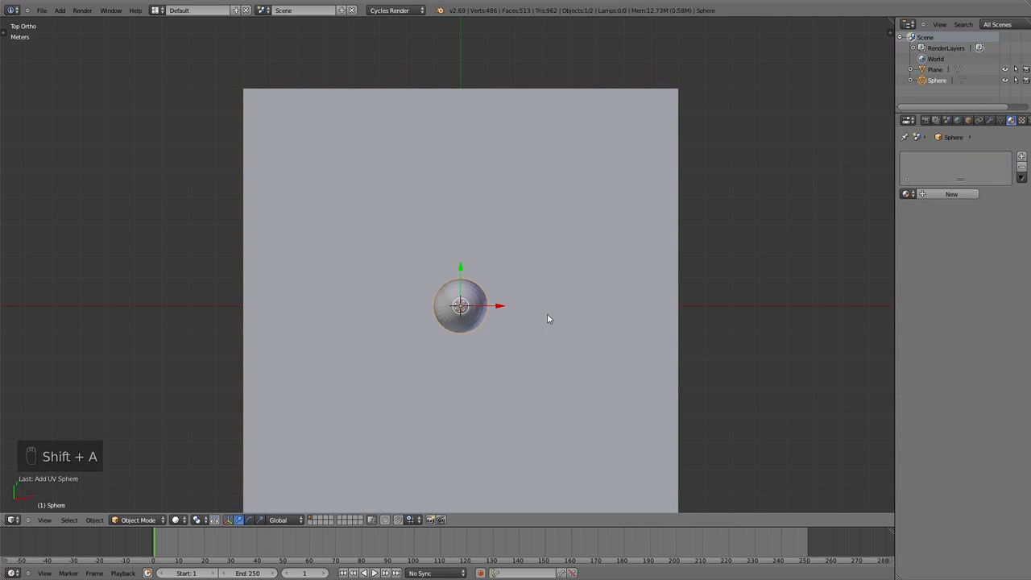
key(KP_1)
key(Tab)
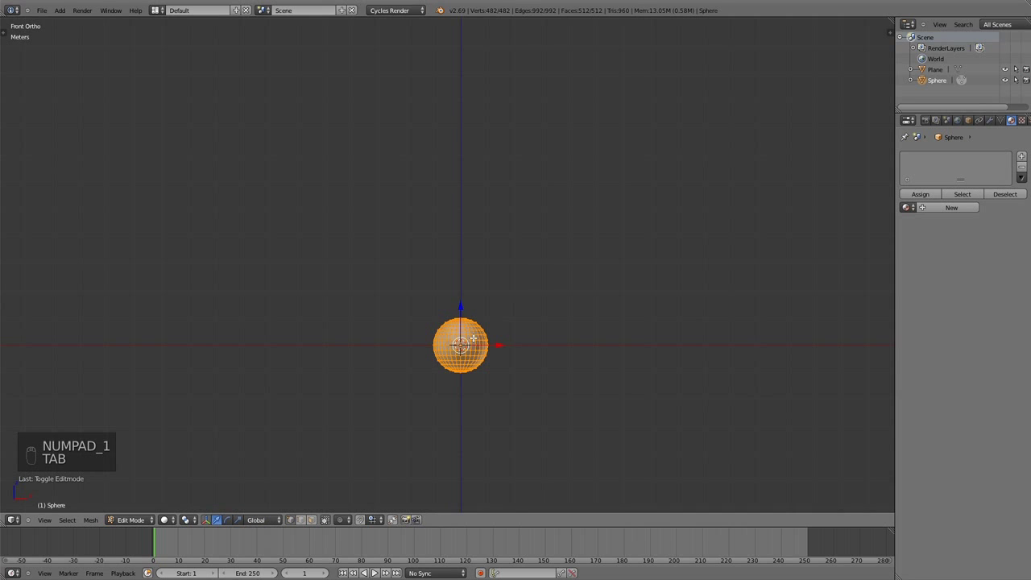
key(z)
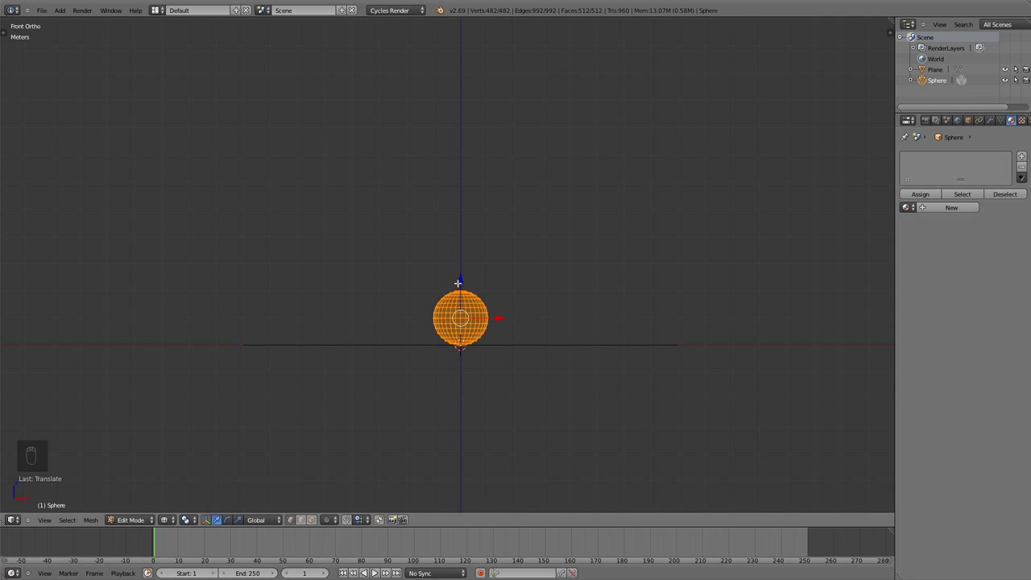
key(ctrl+z)
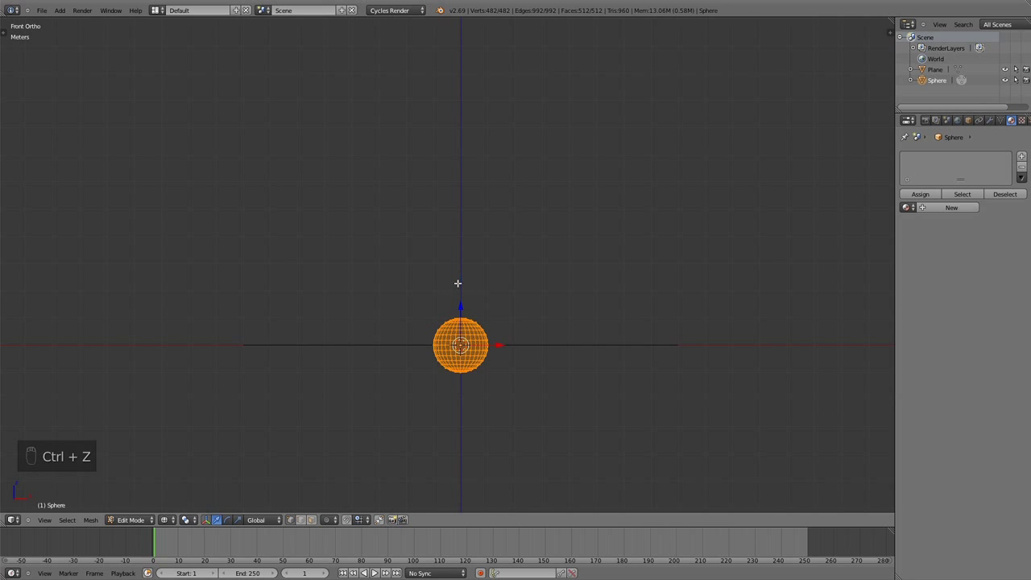
key(Tab)
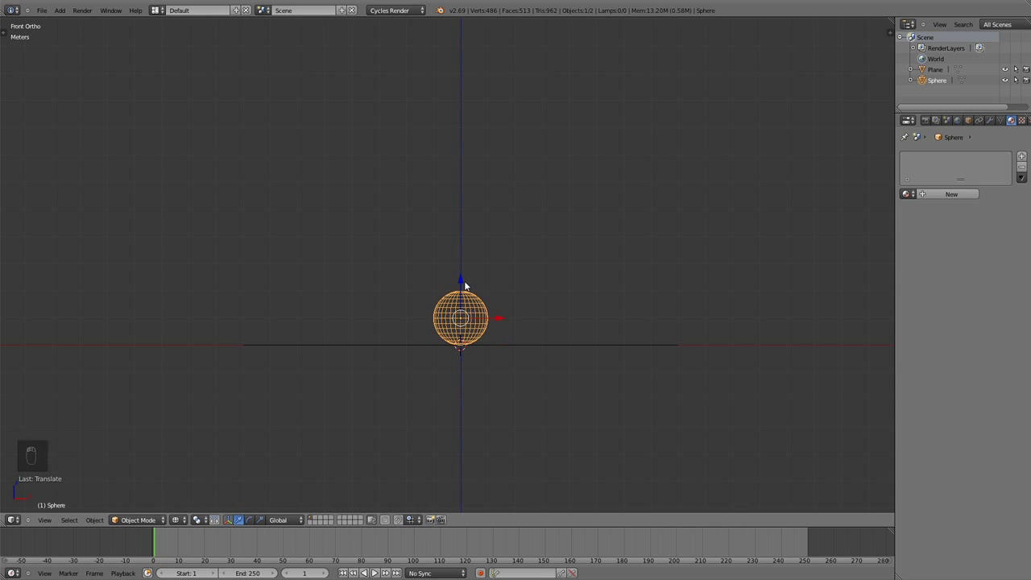
Check the sphere from above and give it smooth shading
key(Tab)
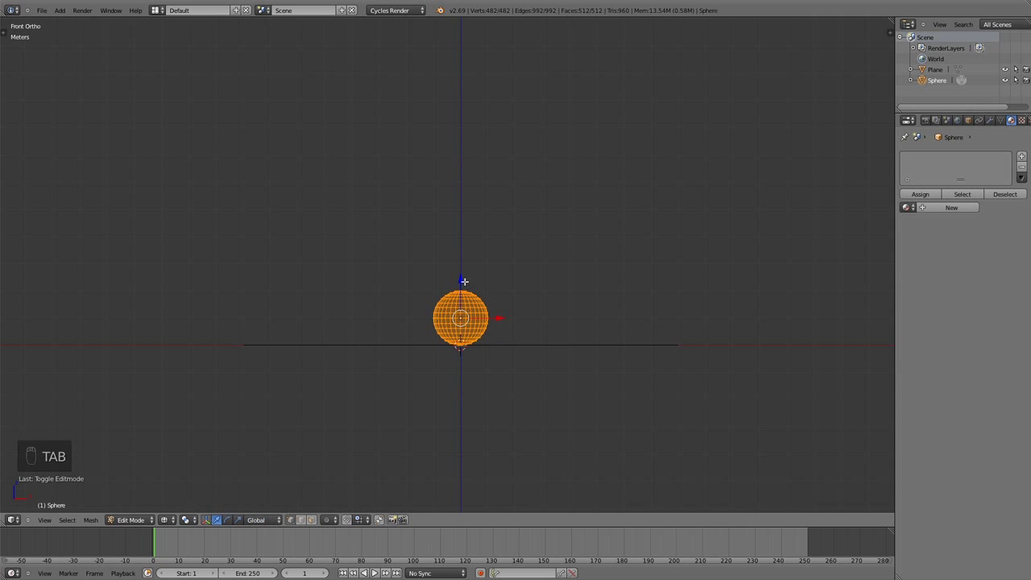
key(KP_7)
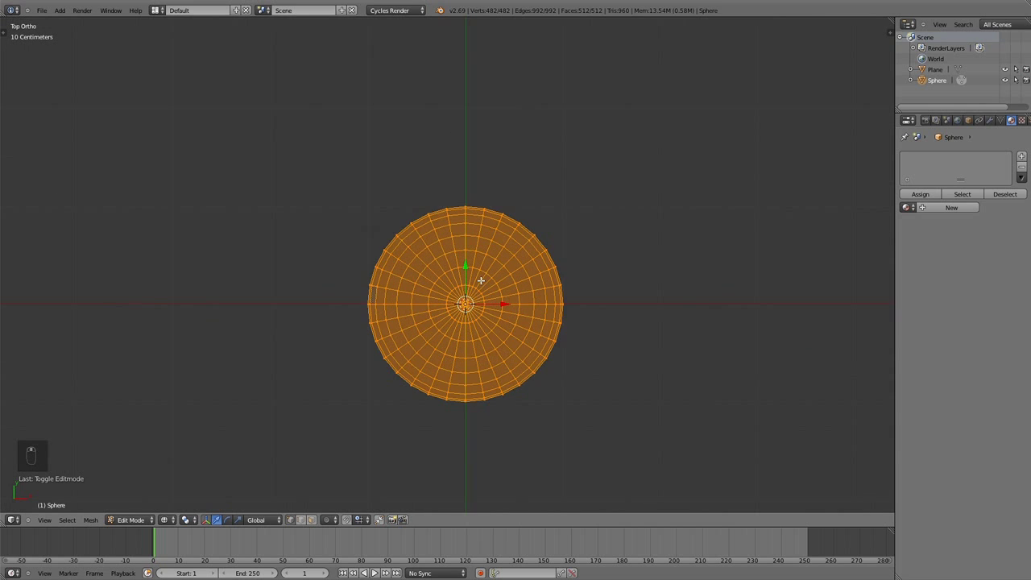
key(Tab)
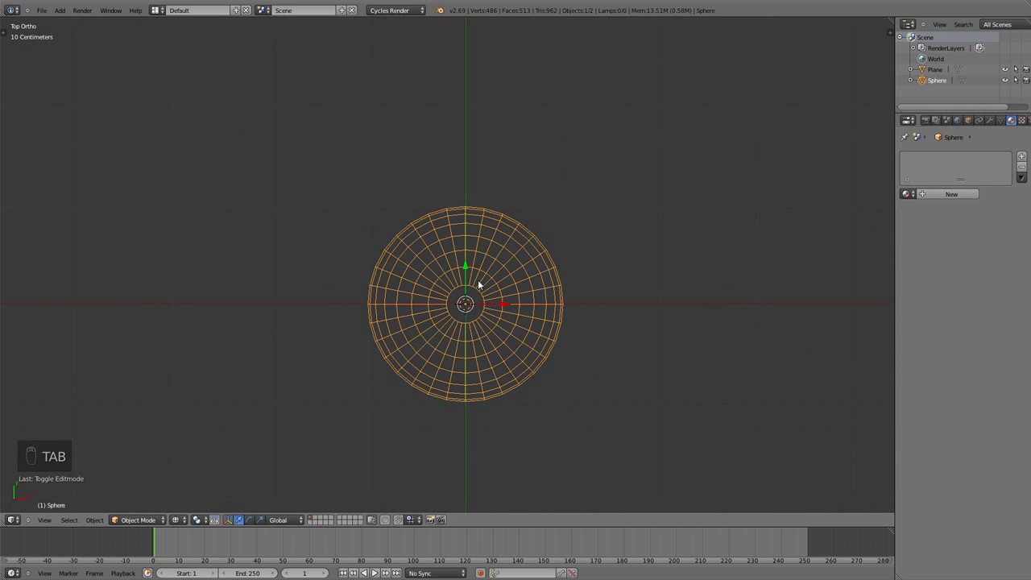
key(z)
key(t)
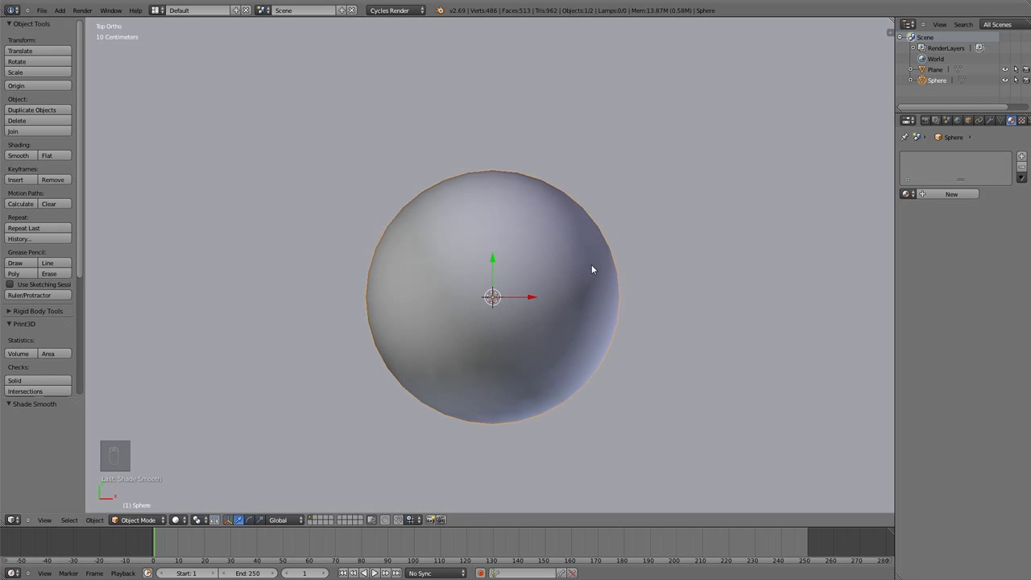
key(z)
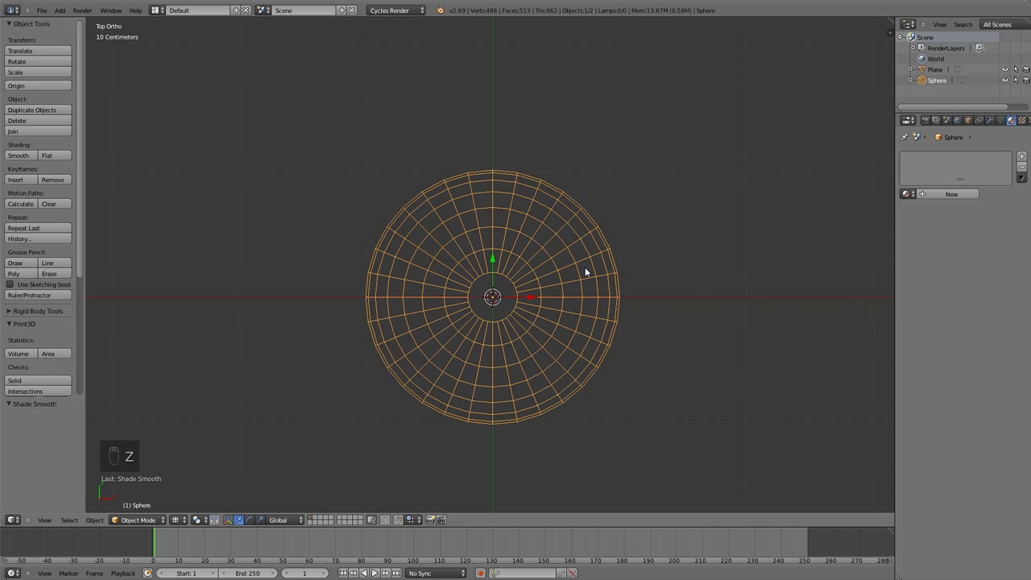
Duplicate the sphere in place and shrink the copy into a small central core
key(shift+d)
click(591, 273)
key(s)
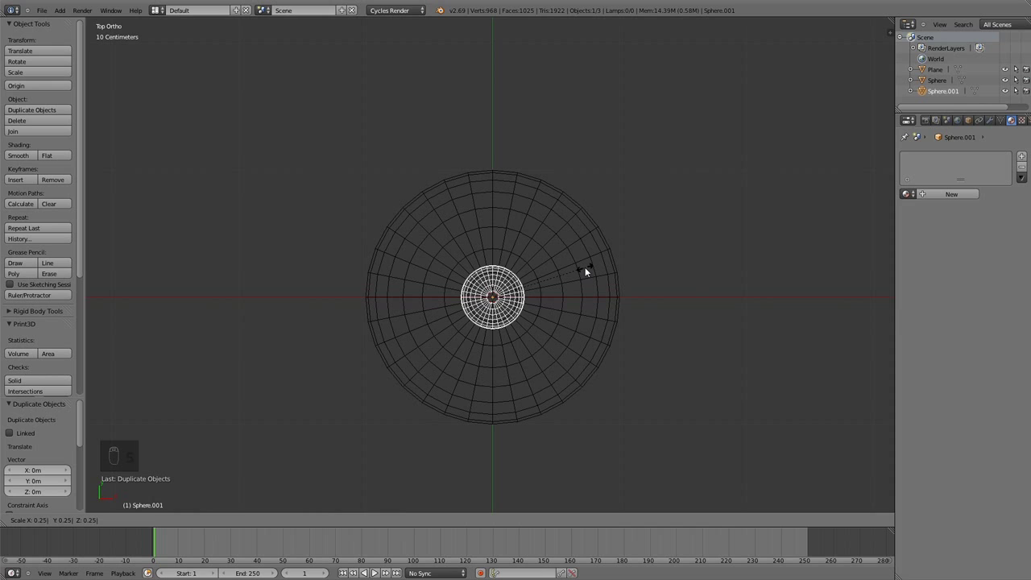
click(590, 272)
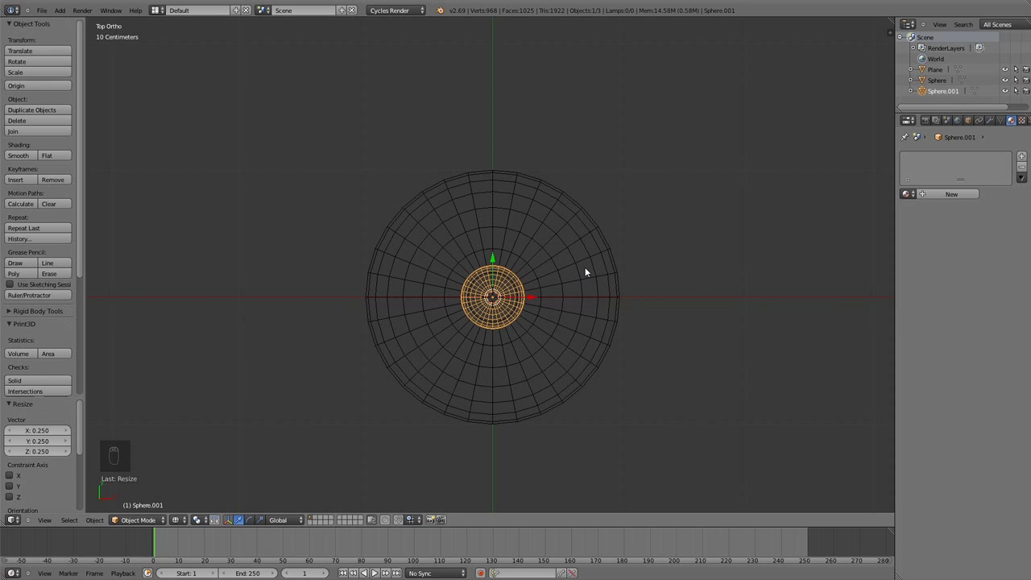
Enter mesh editing on the core sphere and show the view's properties sidebar
key(Tab)
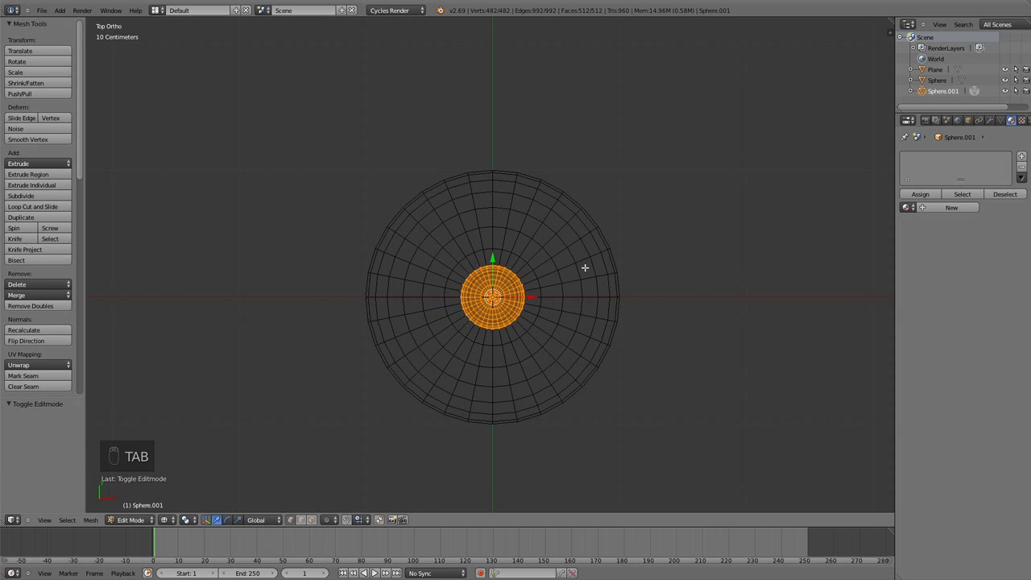
key(ctrl+Tab)
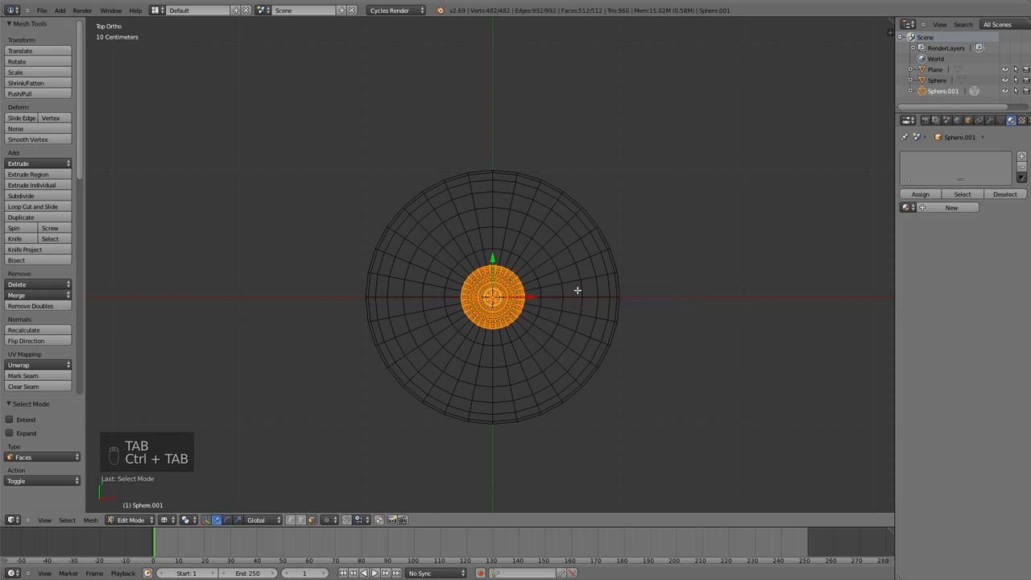
key(n)
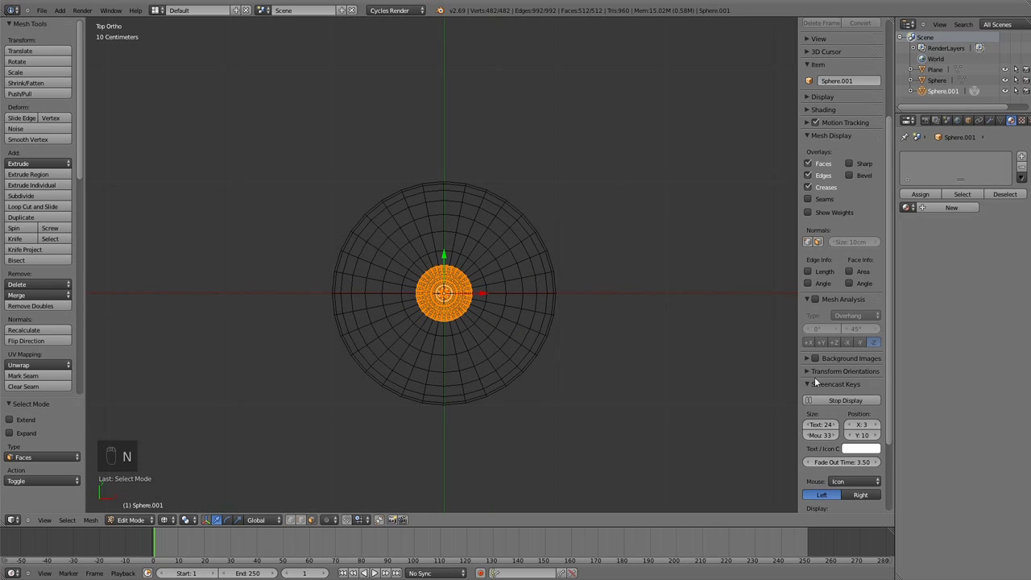
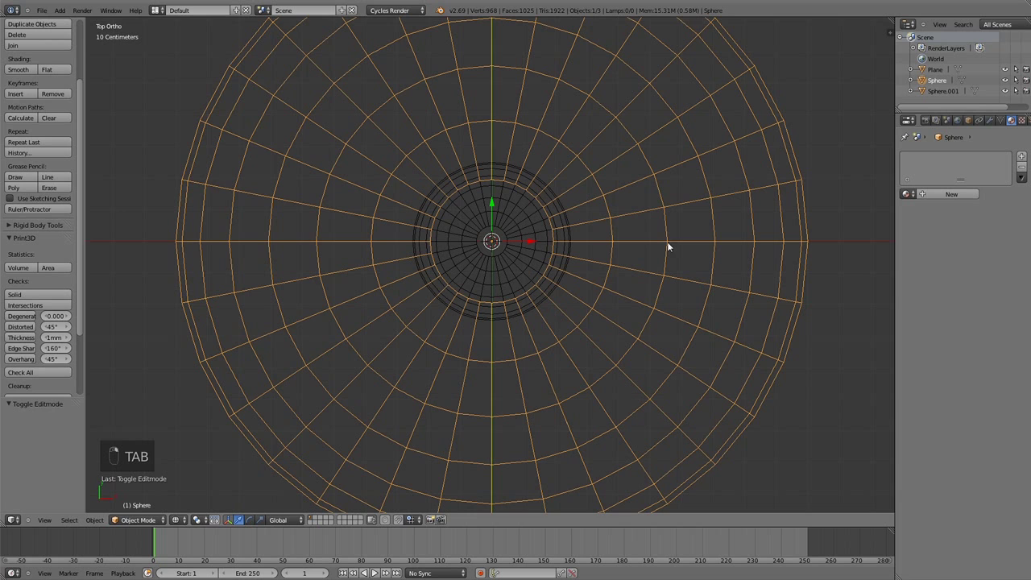
Duplicate the sphere again and scale the copy down into a tiny core at the centre
click(601, 260)
key(shift+d)
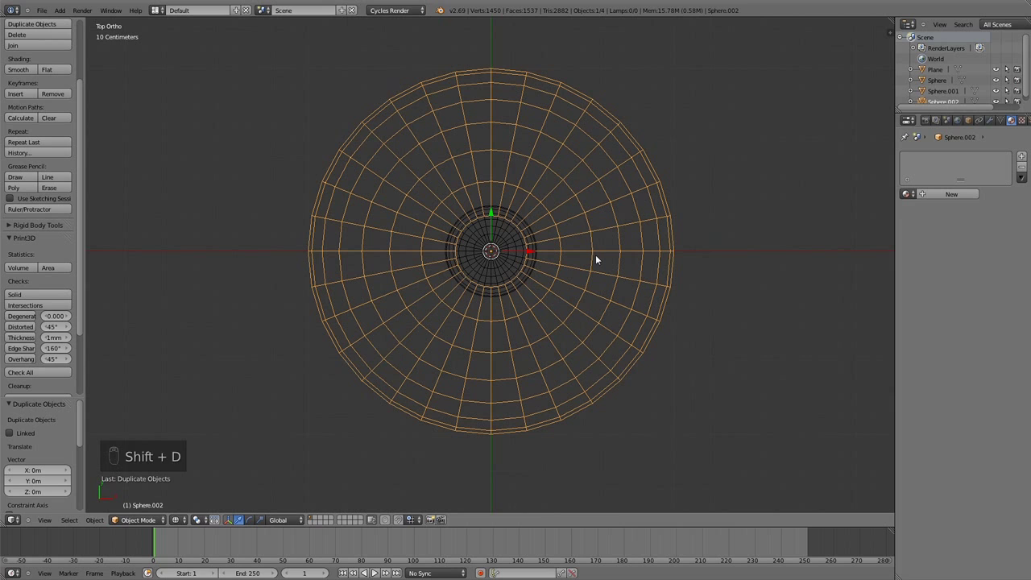
key(Tab)
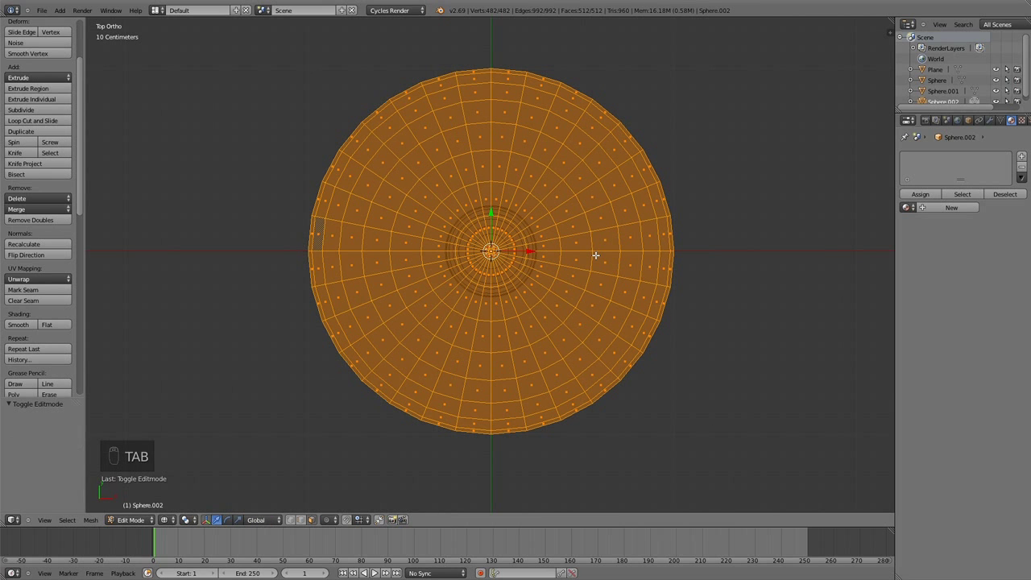
key(s)
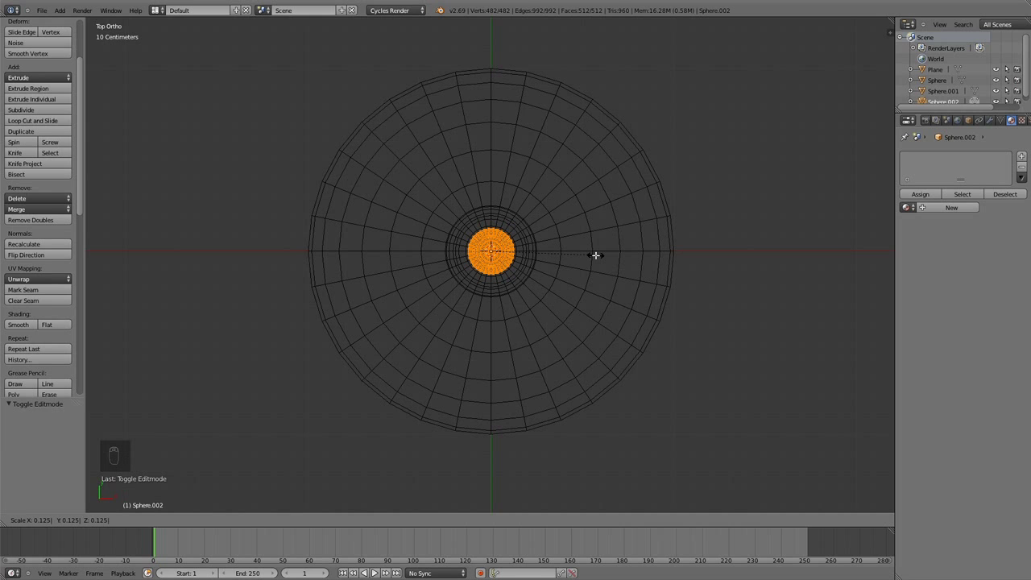
key(s)
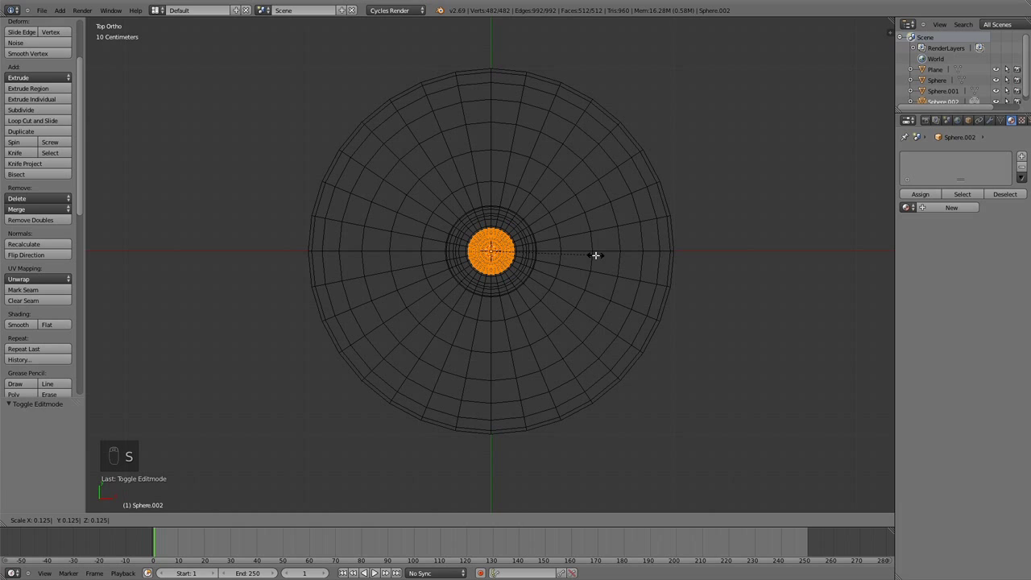
key(s)
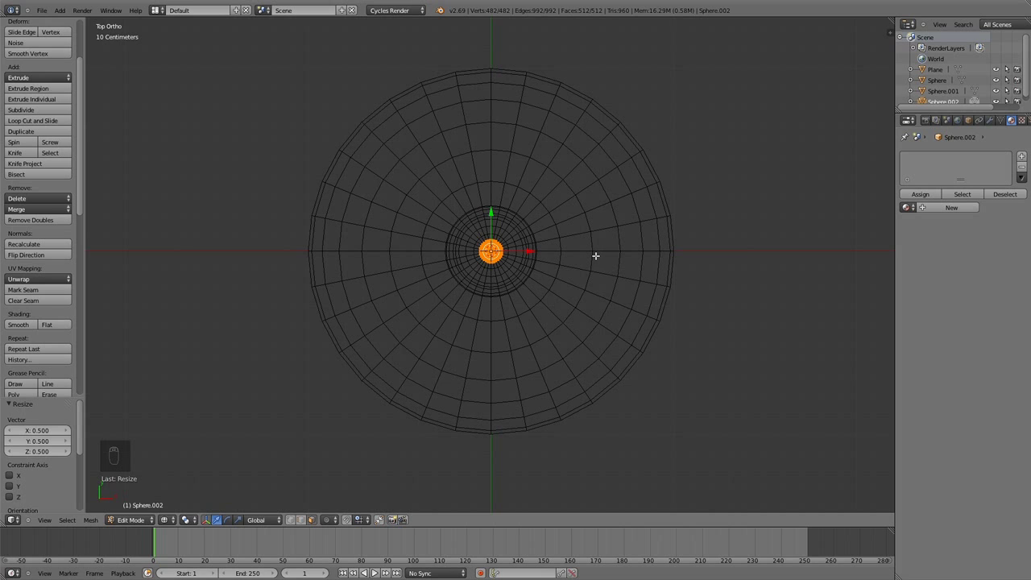
key(Tab)
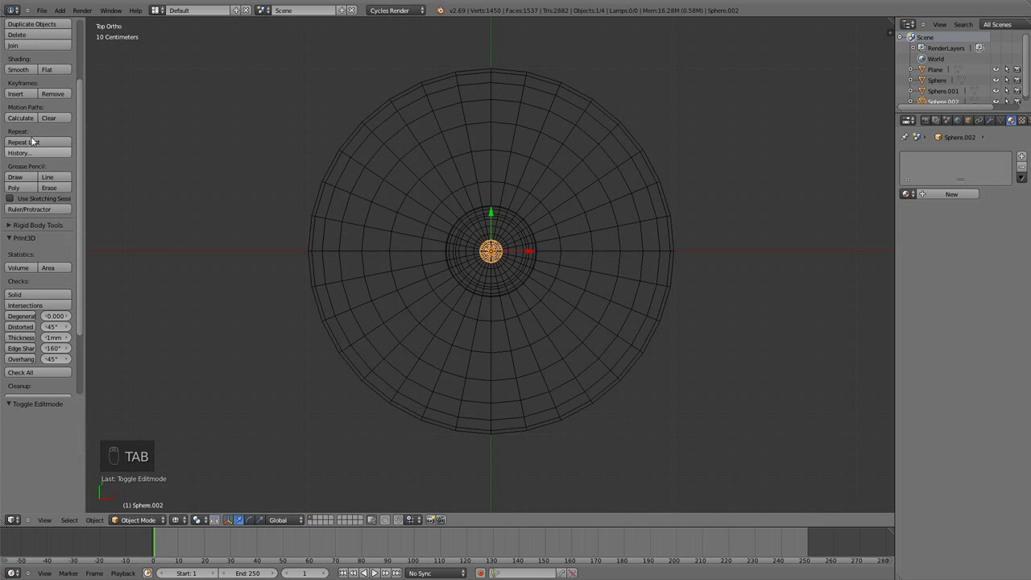
Give the tiny core a warm Emission material at strength 100, then select the outer sphere
drag(26, 75, 877, 363)
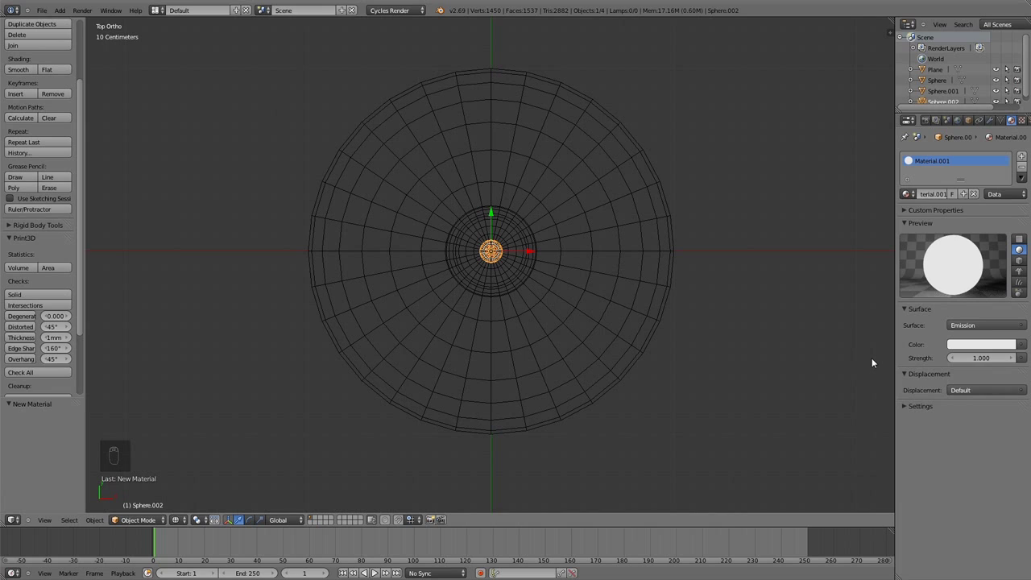
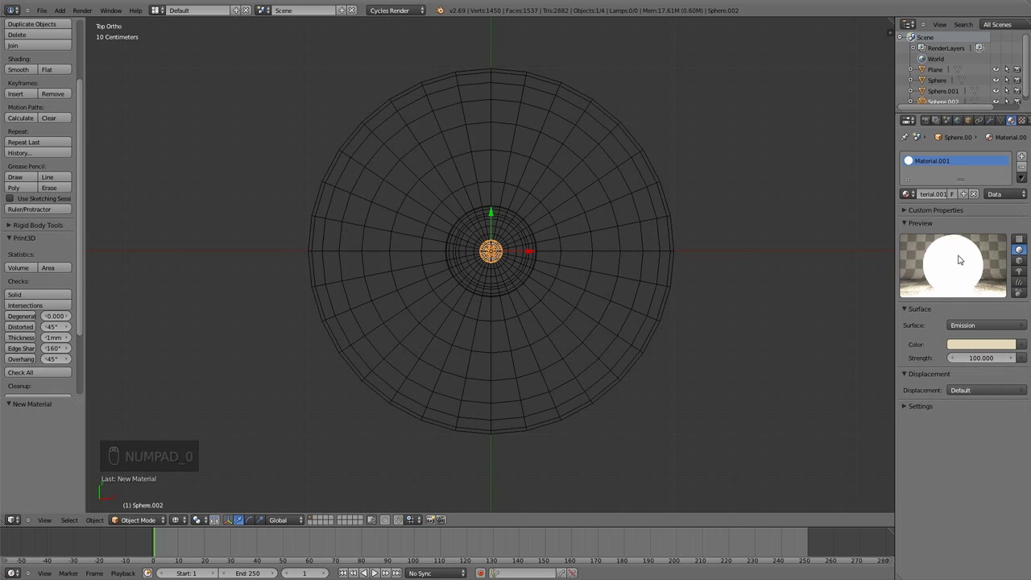
drag(918, 407, 846, 426)
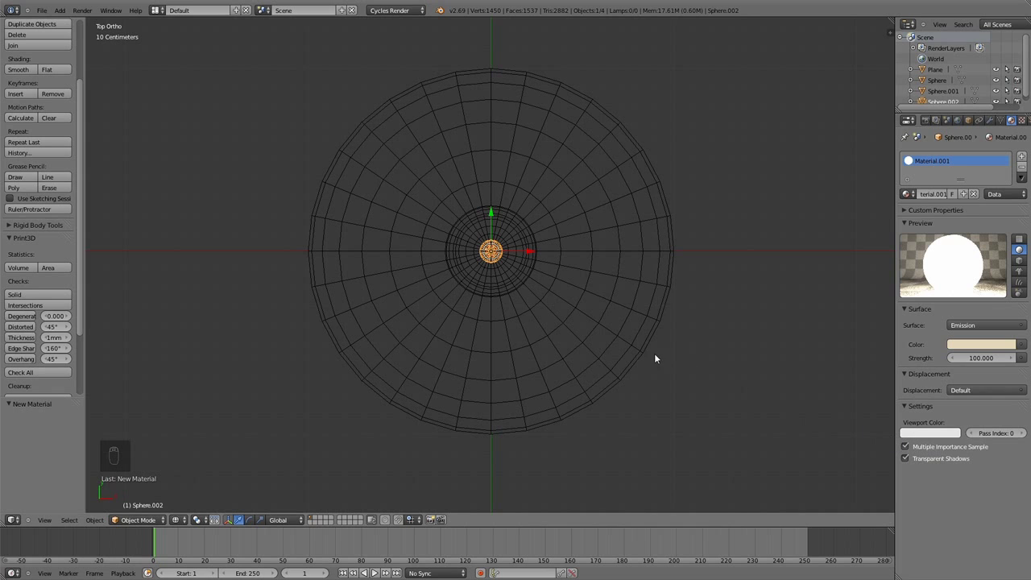
drag(536, 264, 629, 256)
Delete the spare sphere copy and enter mesh editing on the outer sphere for its glass material
key(ctrl+j)
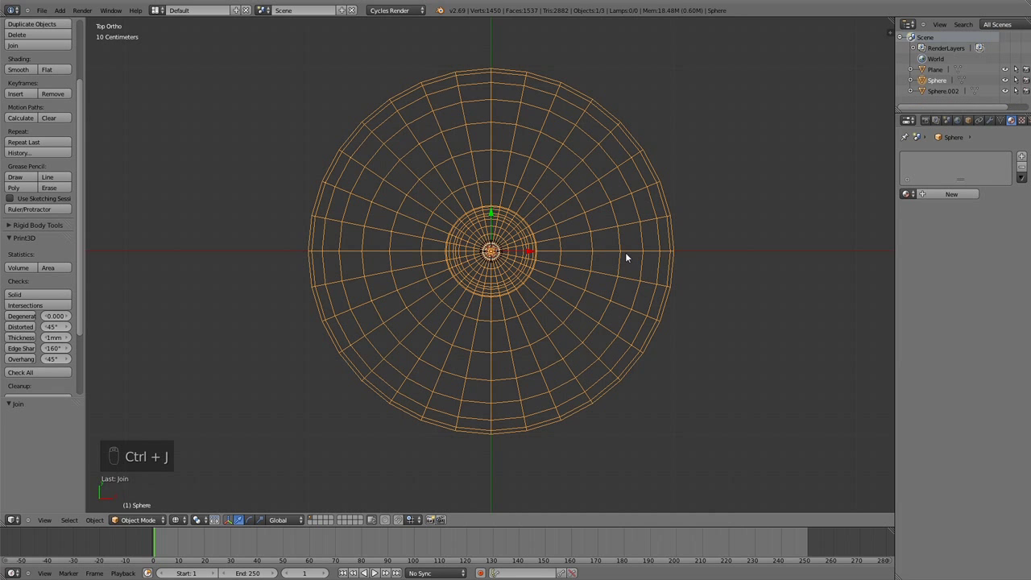
key(Tab)
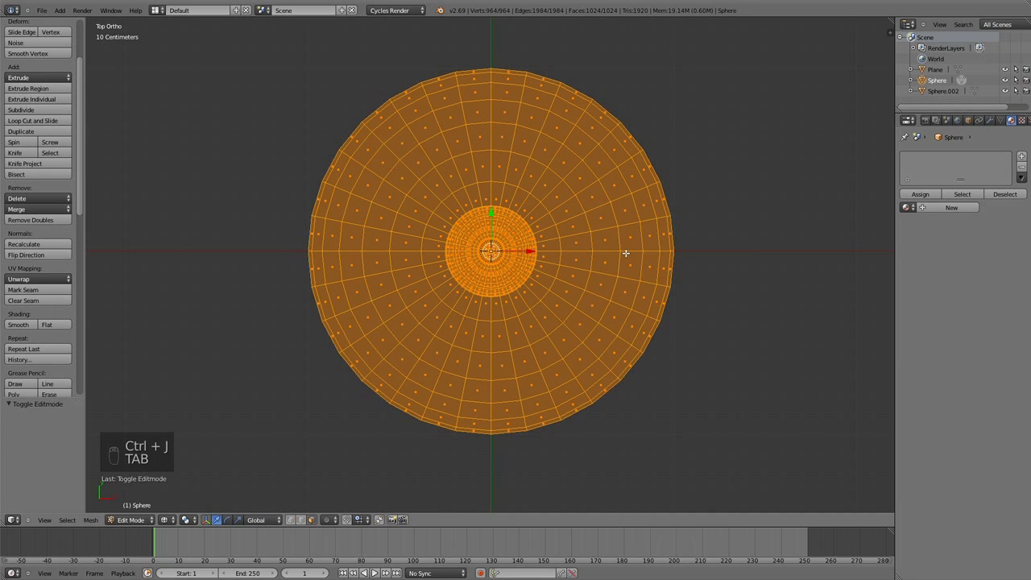
key(a)
key(a)
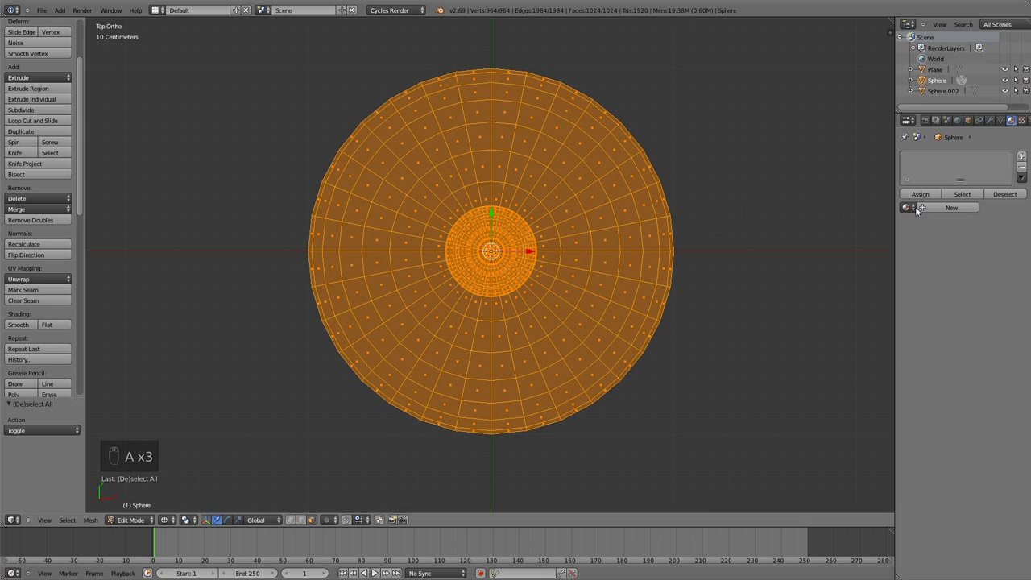
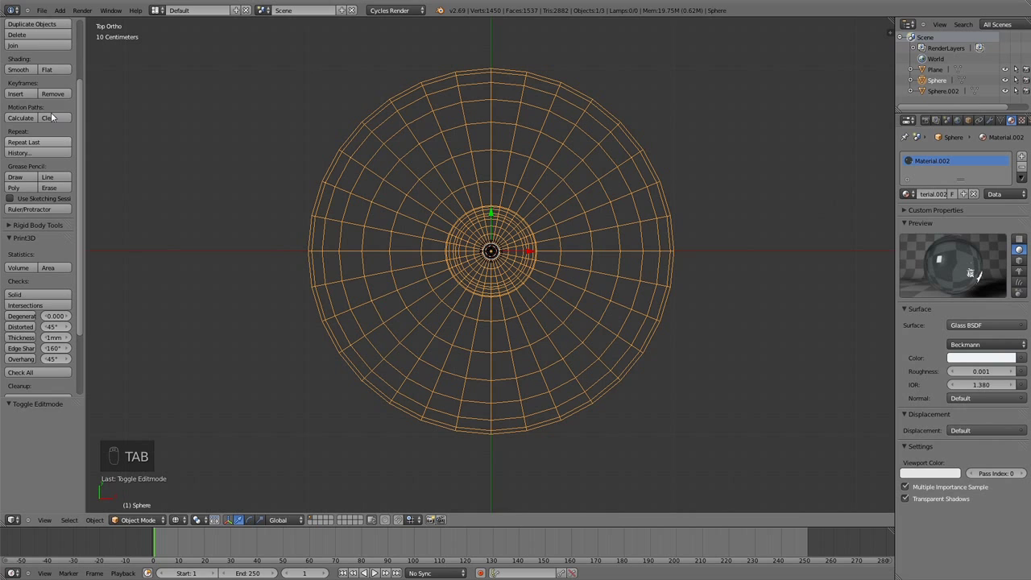
Add a Subdivision Surface modifier at level 2 and apply it to the sphere mesh
drag(63, 75, 932, 110)
key(z)
drag(993, 124, 931, 248)
drag(955, 233, 913, 197)
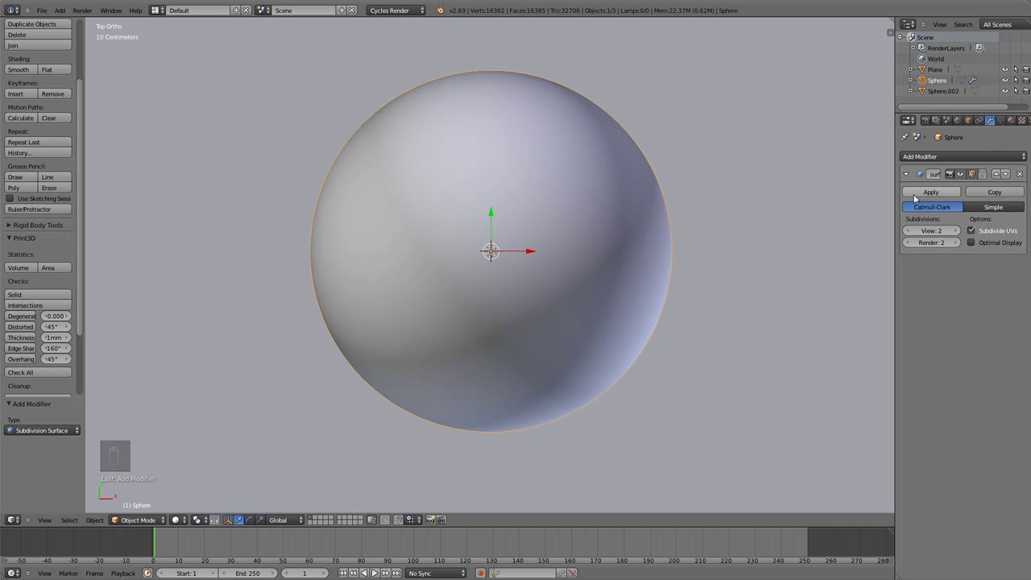
drag(924, 197, 532, 307)
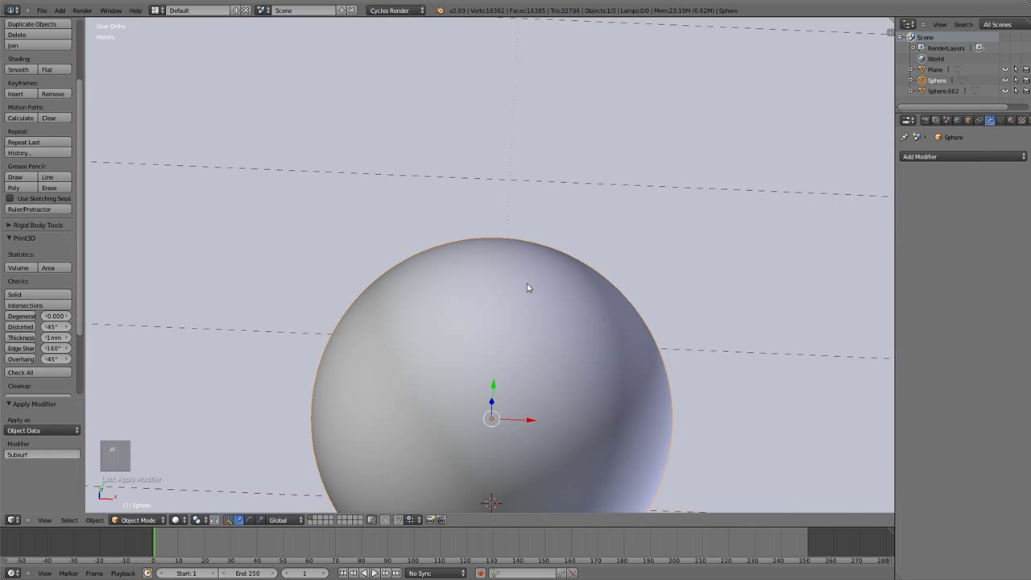
Inspect the smoothed sphere from the front, an angle and the top
key(KP_1)
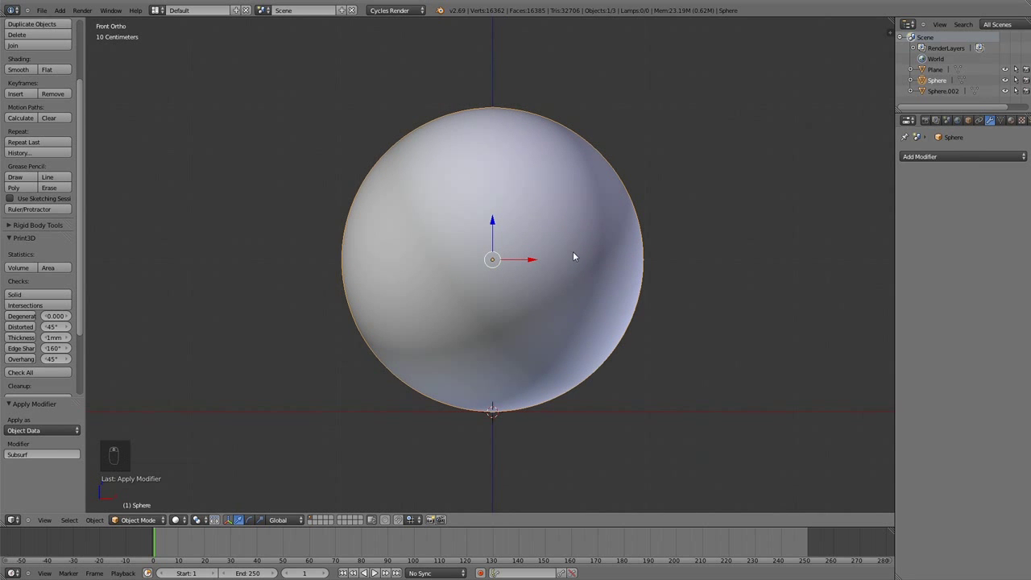
middle_click(560, 294)
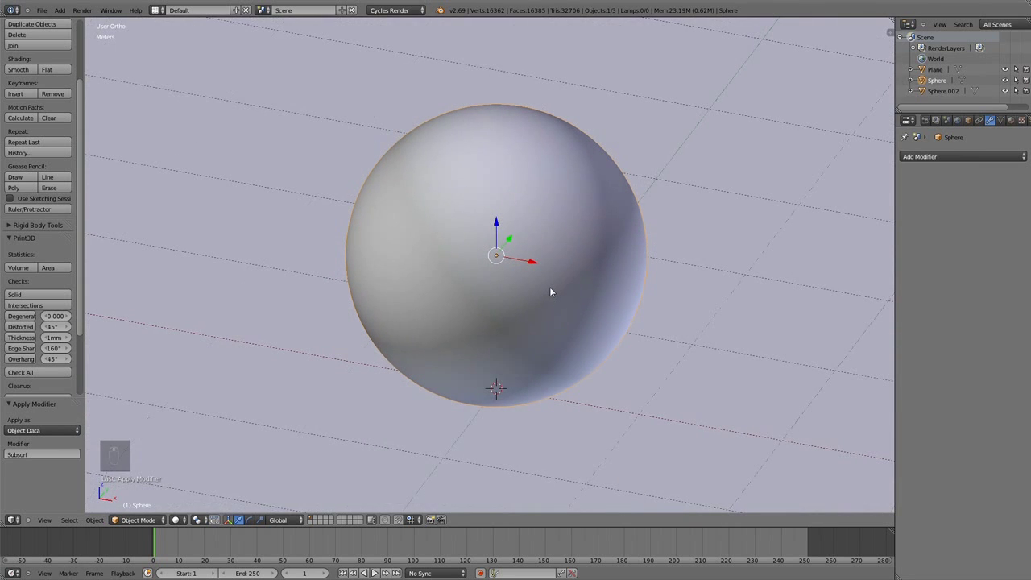
key(KP_7)
Add two Array modifiers with count 3 along X and Y to form a 3x3 sphere grid
key(t)
click(940, 164)
drag(940, 164, 788, 186)
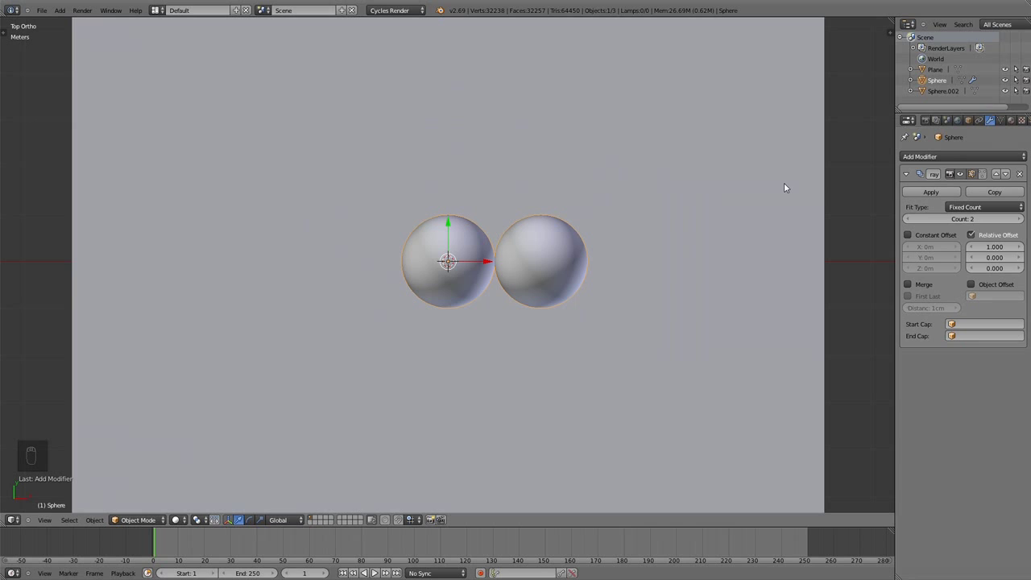
drag(990, 248, 994, 261)
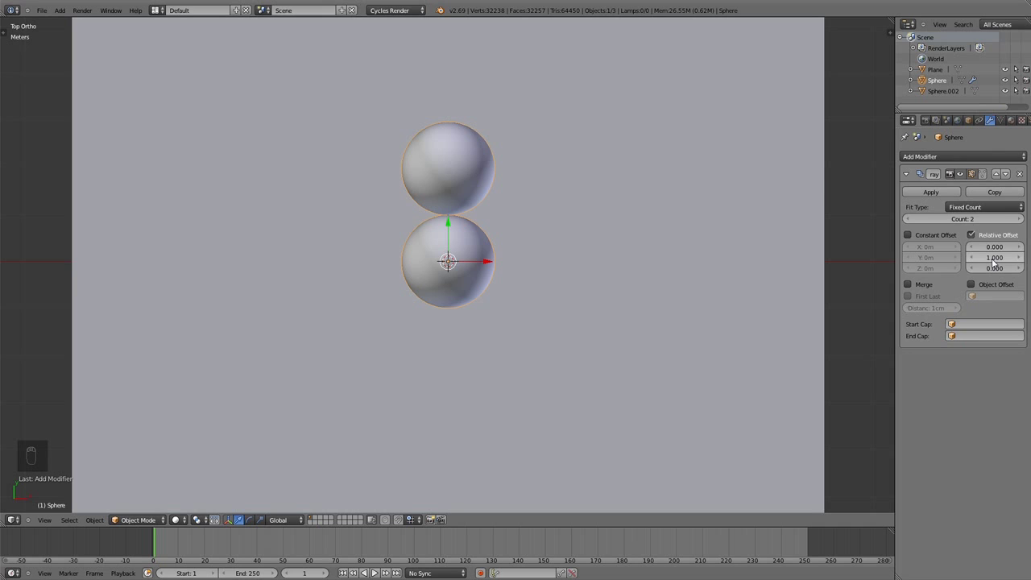
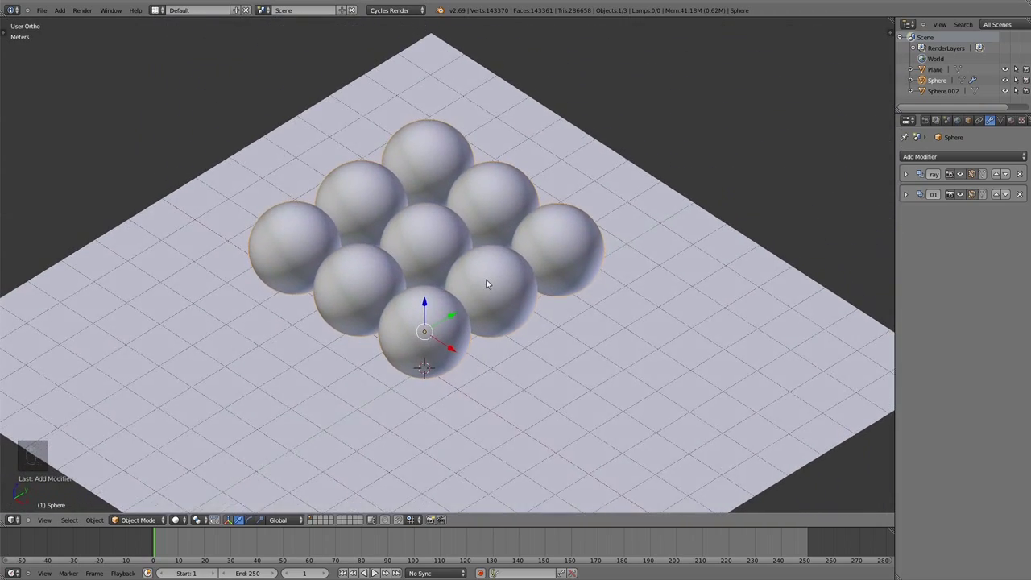
middle_click(488, 280)
drag(408, 199, 447, 230)
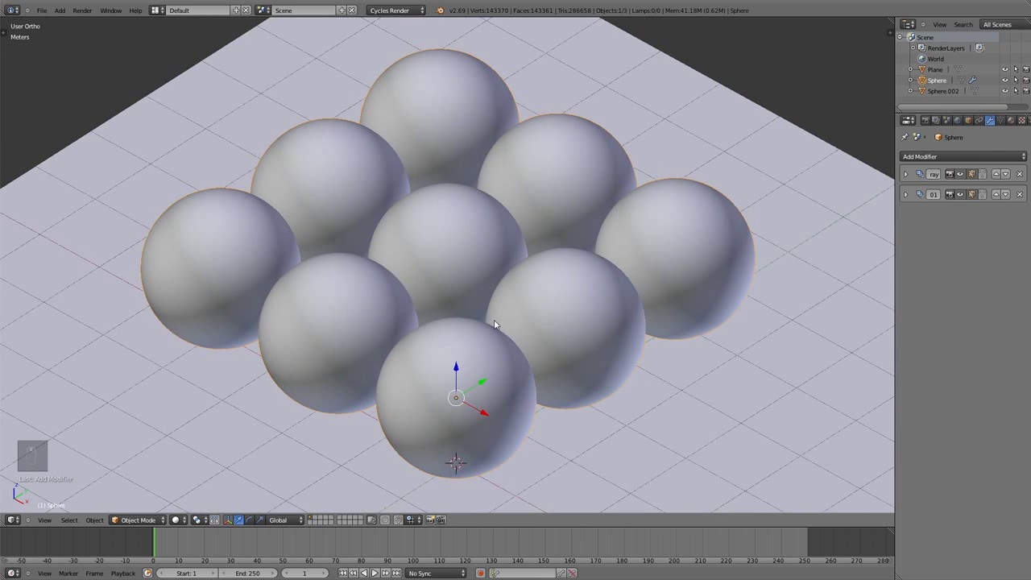
Add a camera and align it to the current view of the sphere grid
key(shift+a)
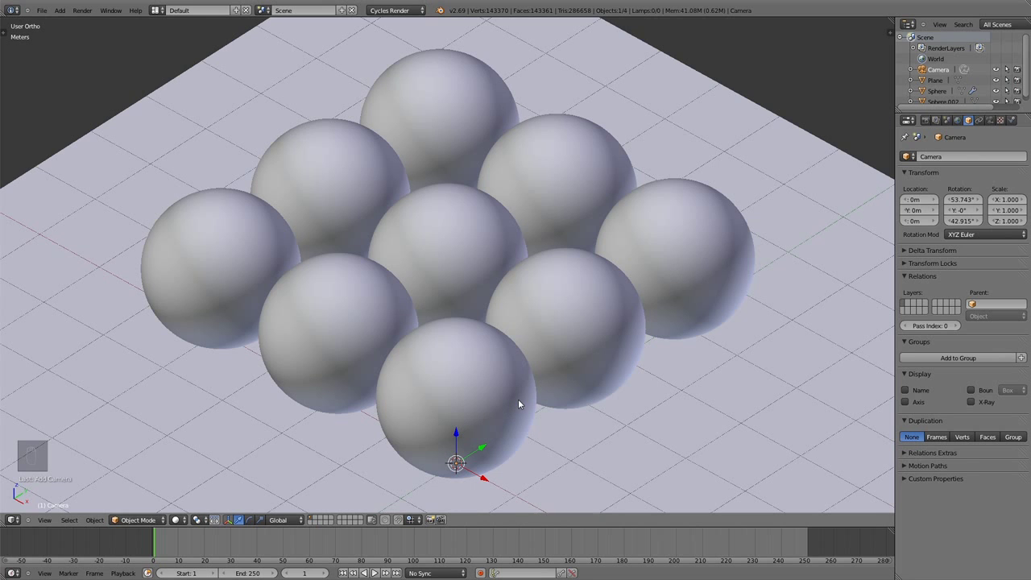
middle_click(522, 406)
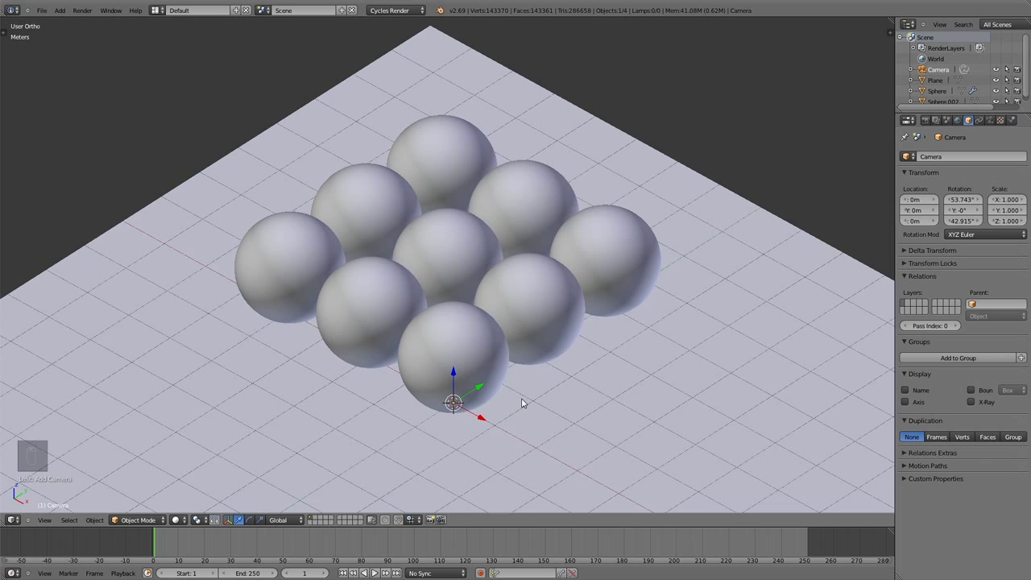
key(z)
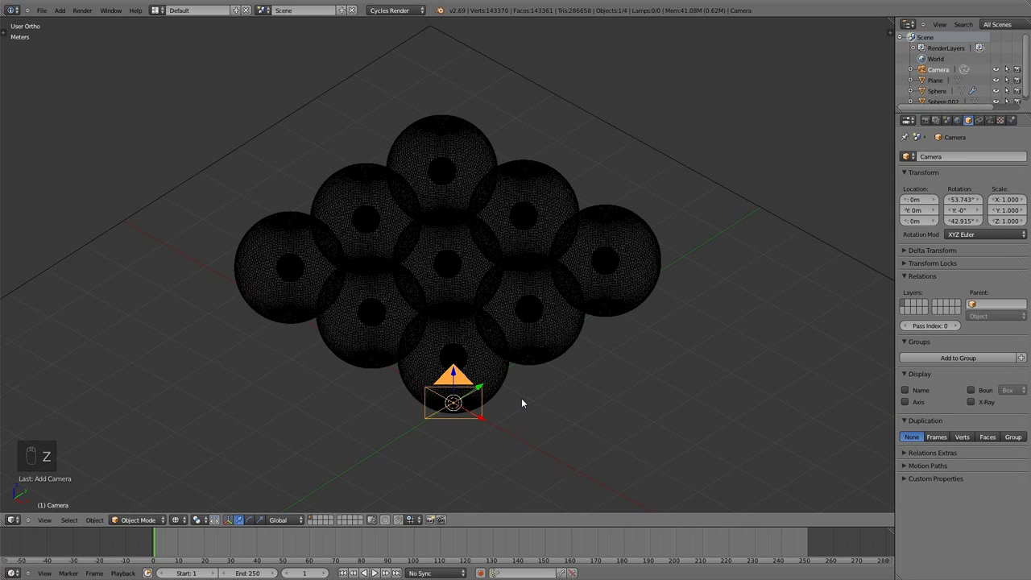
click(526, 403)
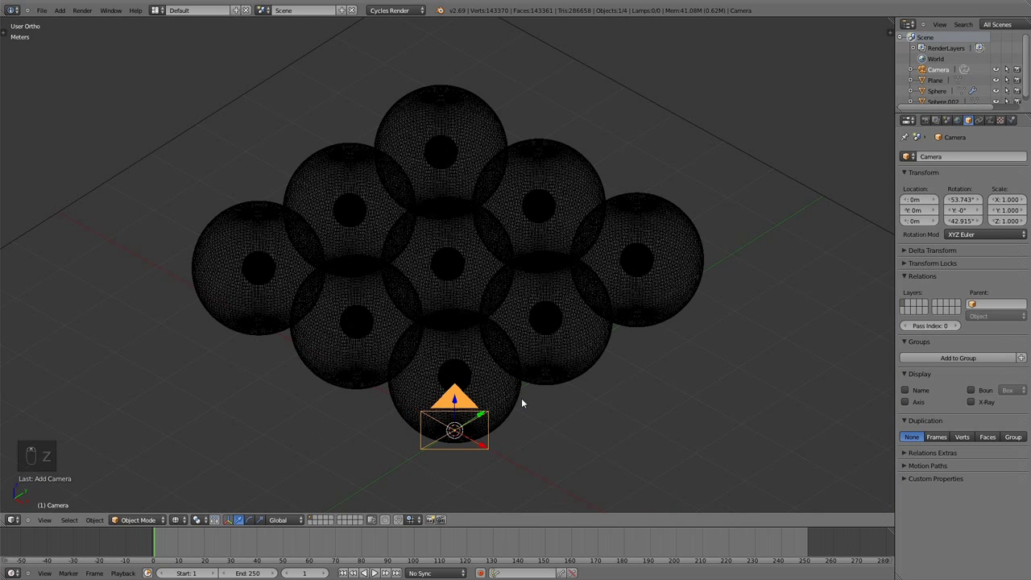
key(ctrl+alt+KP_0)
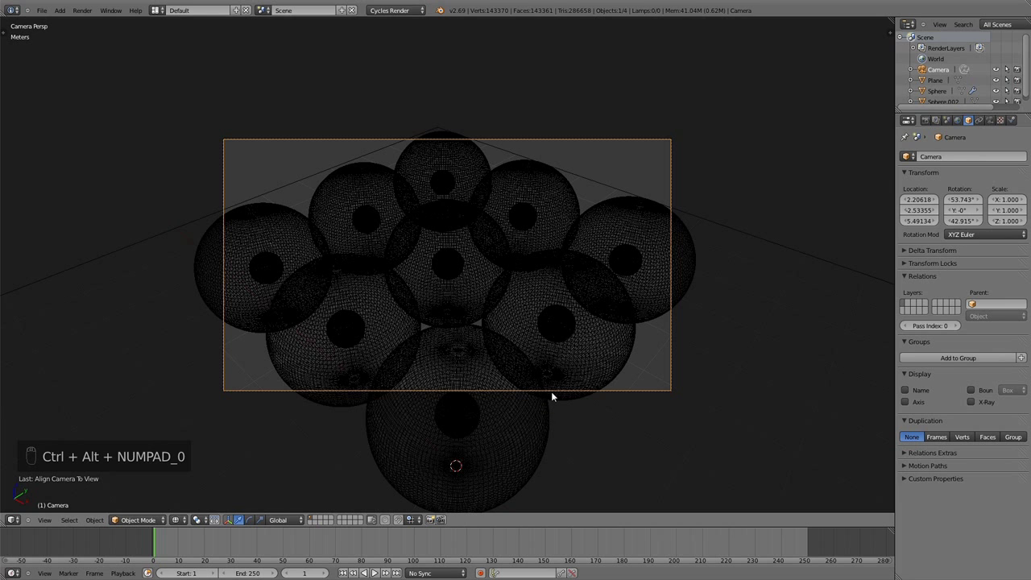
Move and tilt the camera to frame the whole grid, then select the floor plane for editing
key(g)
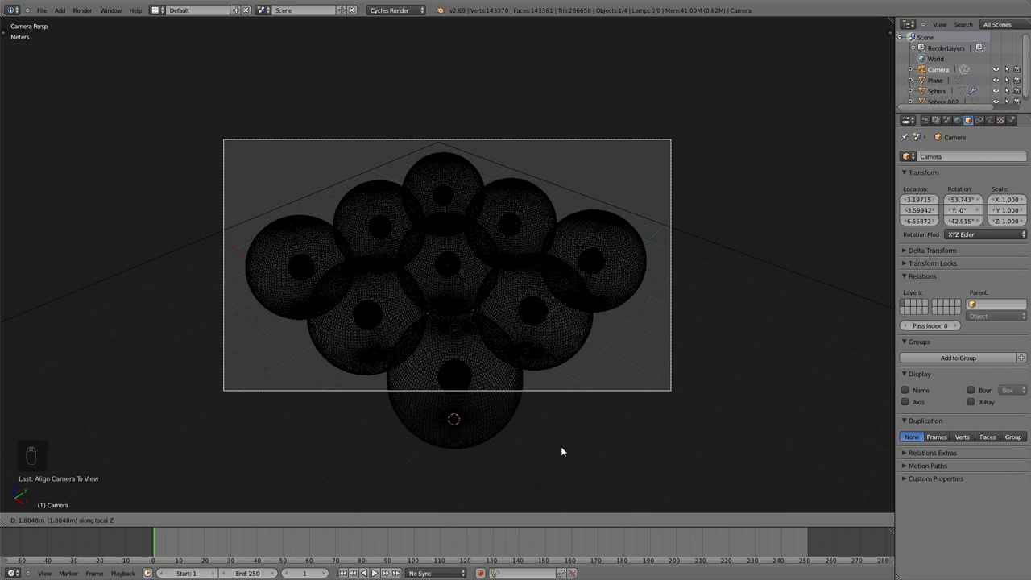
drag(564, 449, 610, 427)
key(r)
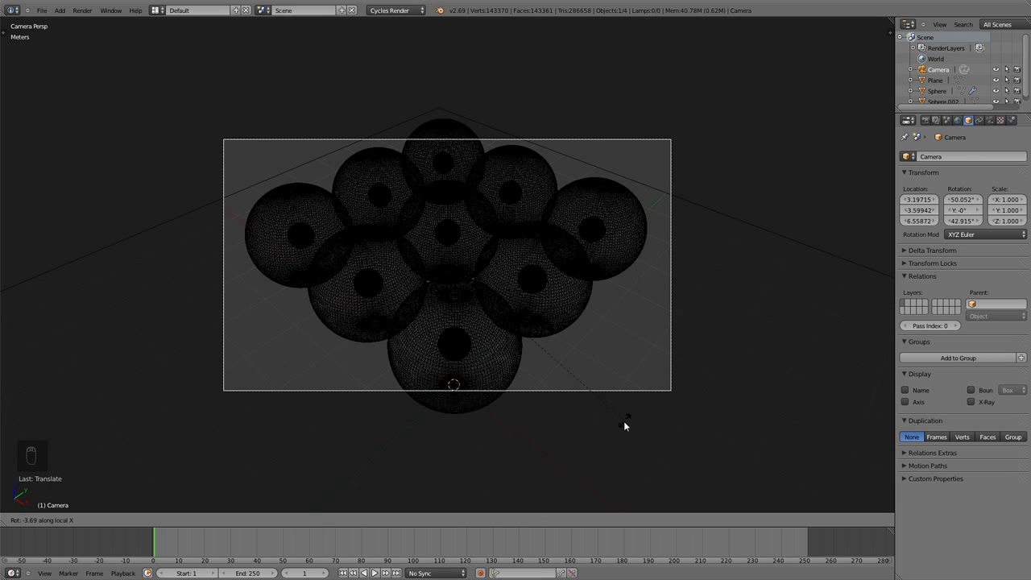
key(g)
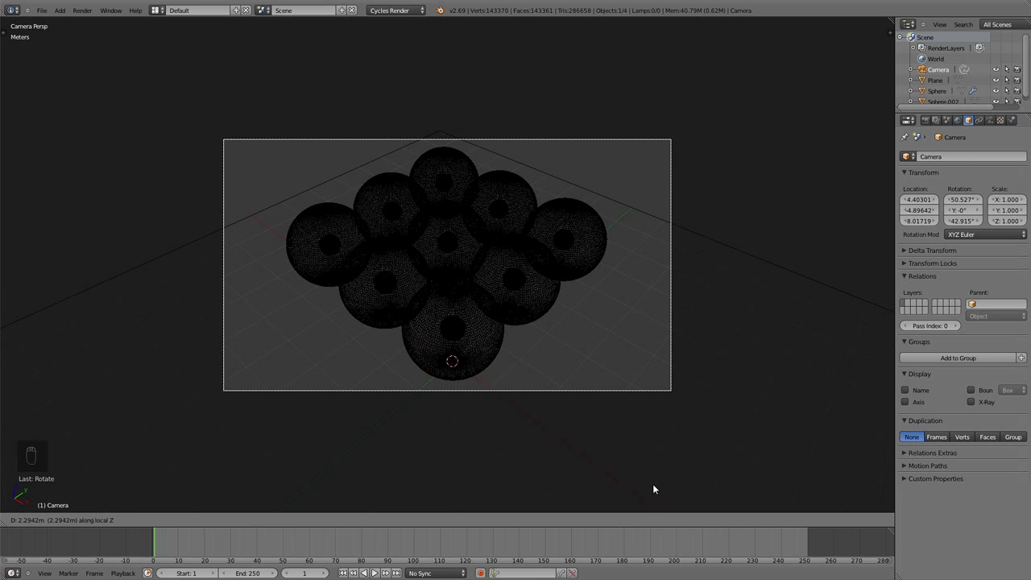
drag(656, 487, 730, 246)
right_click(730, 246)
key(Tab)
Scale the floor plane's mesh up so it extends past the camera frame
key(s)
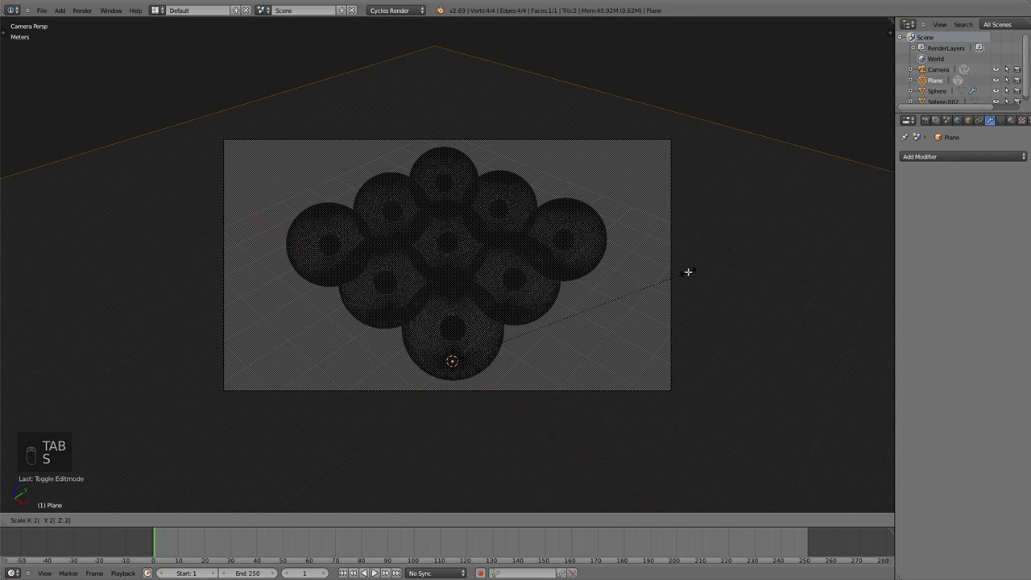
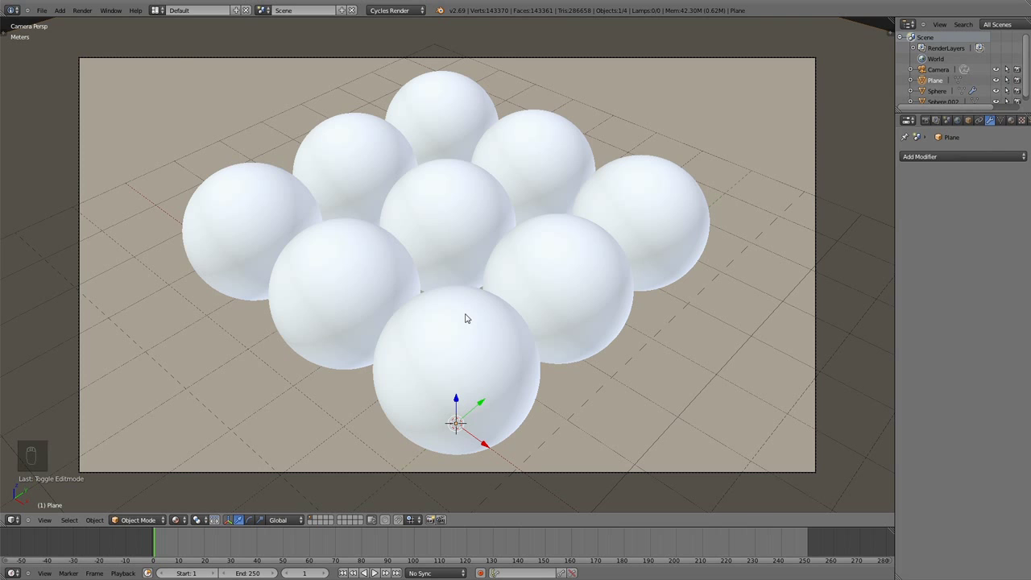
From a top-down wireframe view, name the outer sphere GlassBall and the tiny core InnerLight
key(KP_7)
key(z)
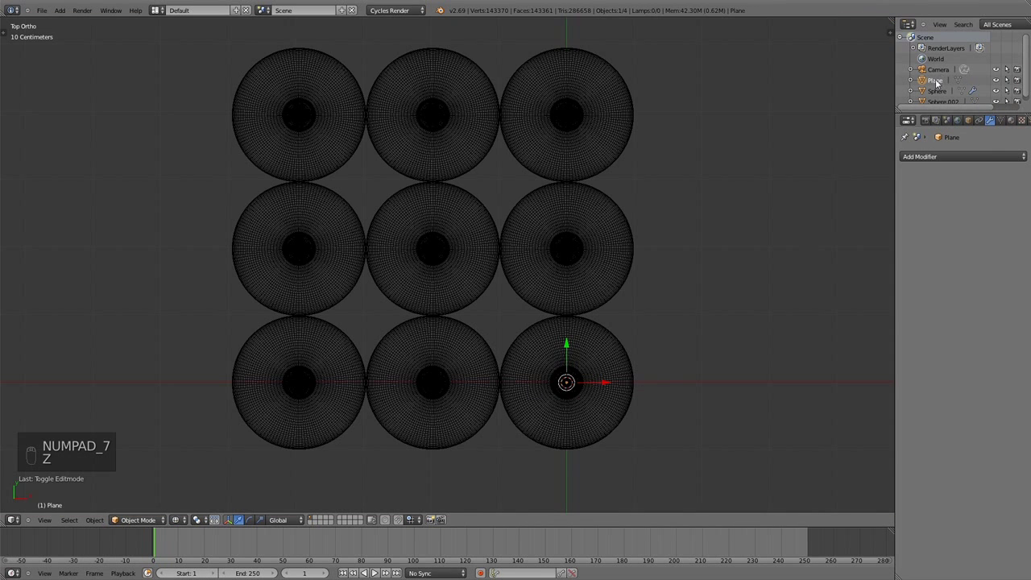
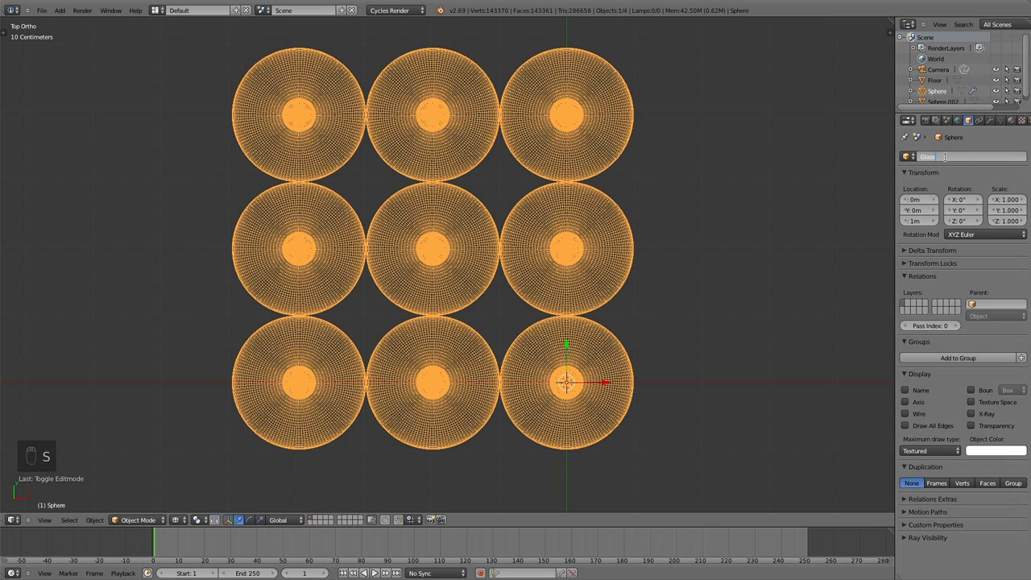
key(l)
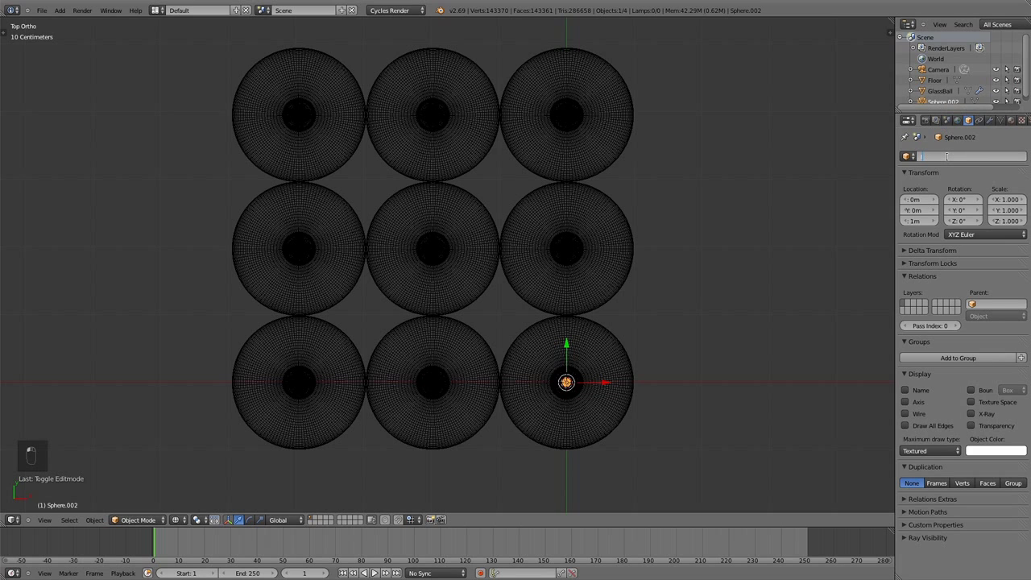
key(n)
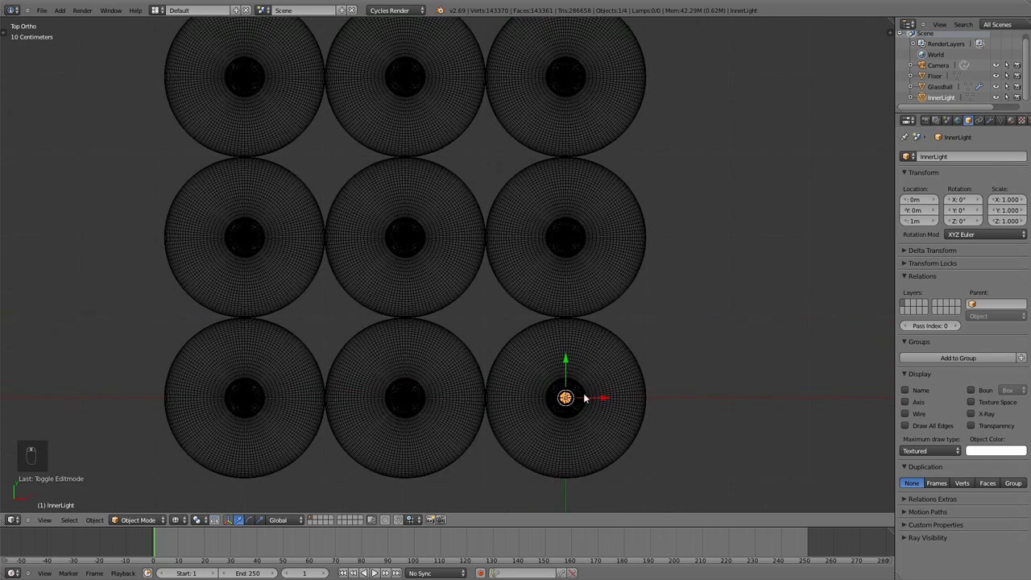
Give InnerLight a first Array modifier with relative offset matching the sphere spacing along Y
click(990, 122)
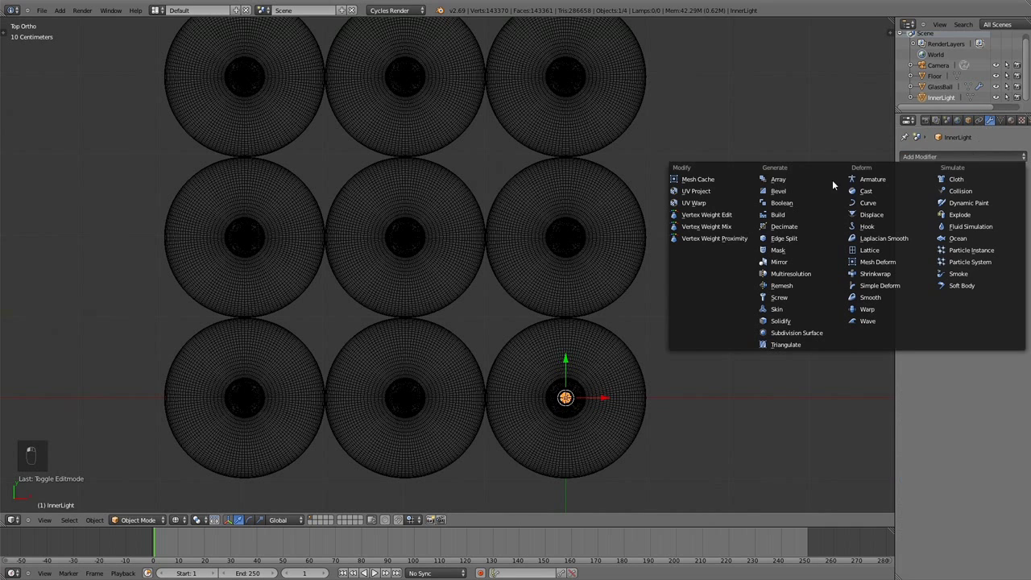
drag(798, 182, 990, 249)
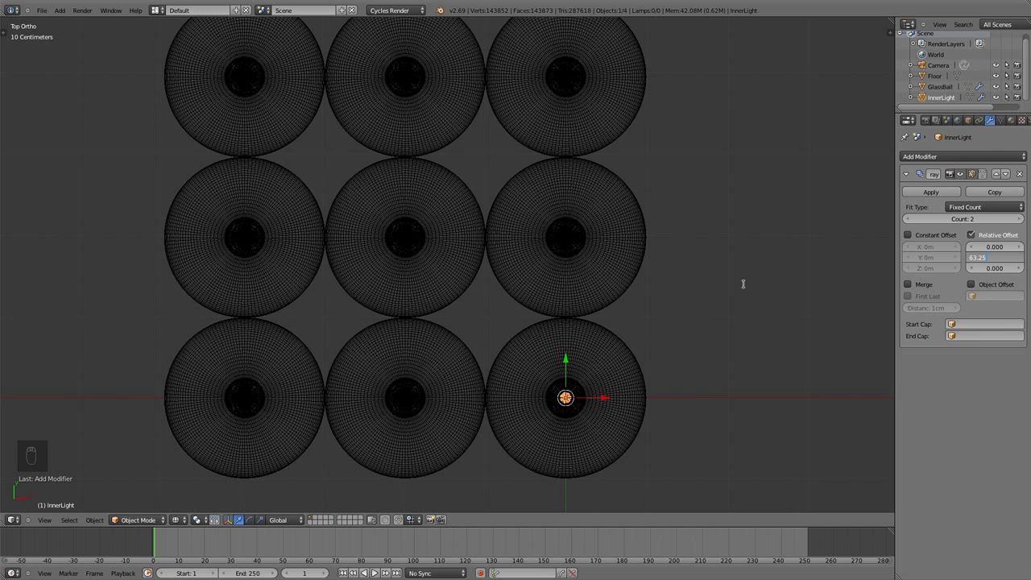
drag(846, 380, 710, 333)
drag(710, 334, 990, 260)
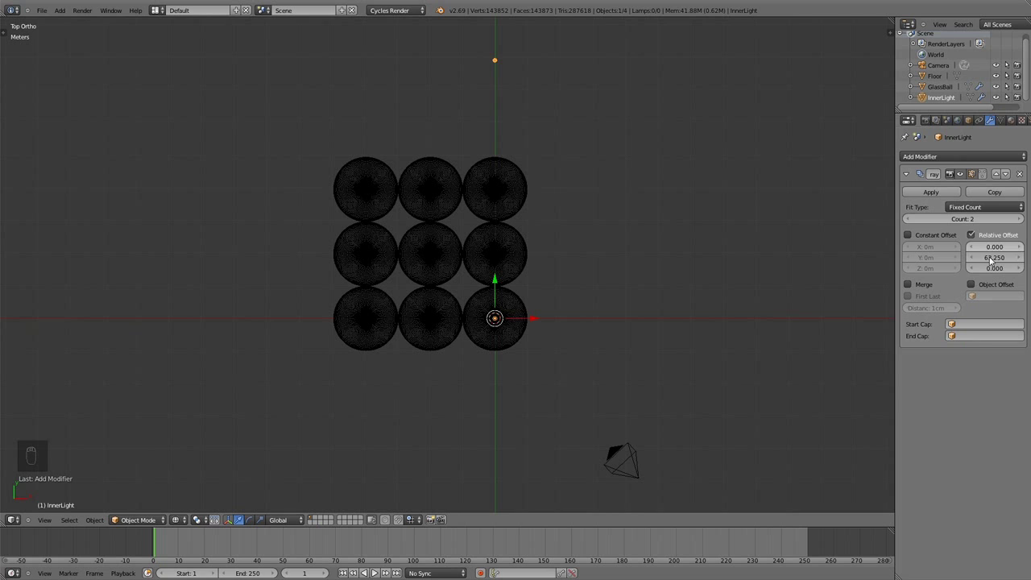
drag(1005, 257, 847, 258)
Add a second Array modifier along X so a glowing core sits inside all nine spheres
drag(492, 246, 585, 233)
drag(588, 230, 611, 265)
drag(610, 266, 531, 276)
middle_click(531, 276)
click(529, 272)
drag(530, 276, 534, 248)
middle_click(603, 296)
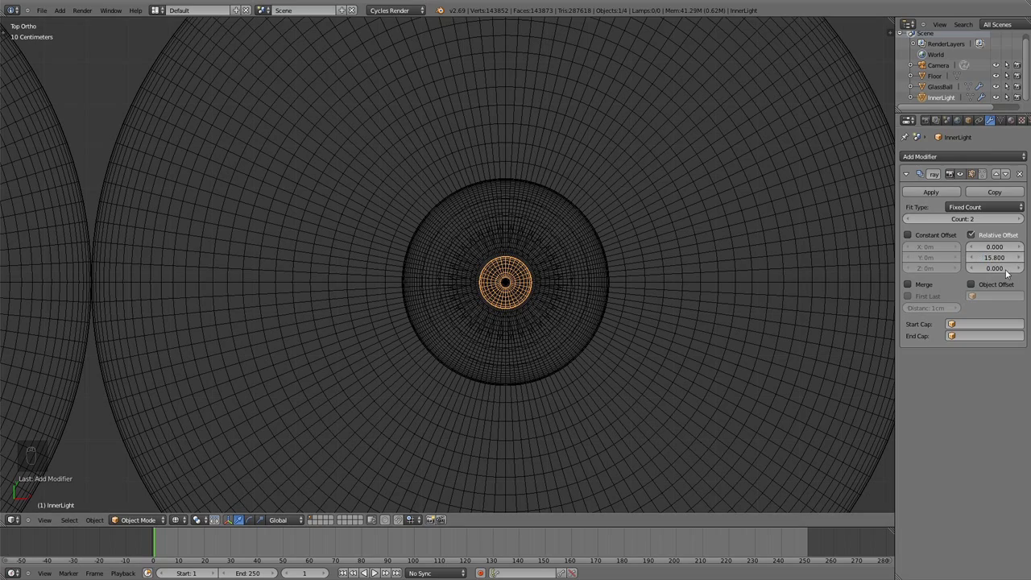
middle_click(720, 320)
middle_click(721, 321)
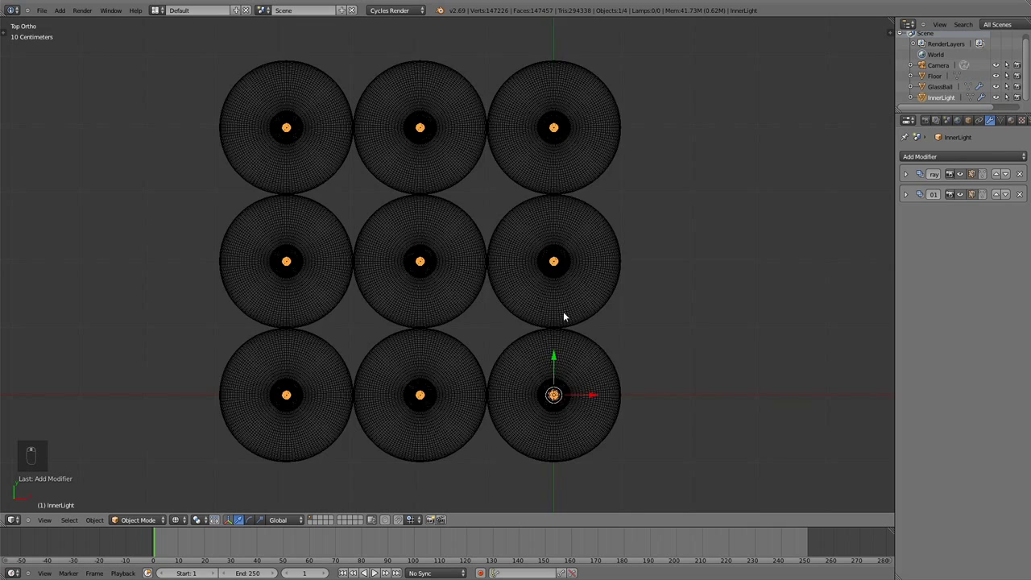
Add a Sun lamp, raise it high and off to the side in side view, and tilt it down
key(a)
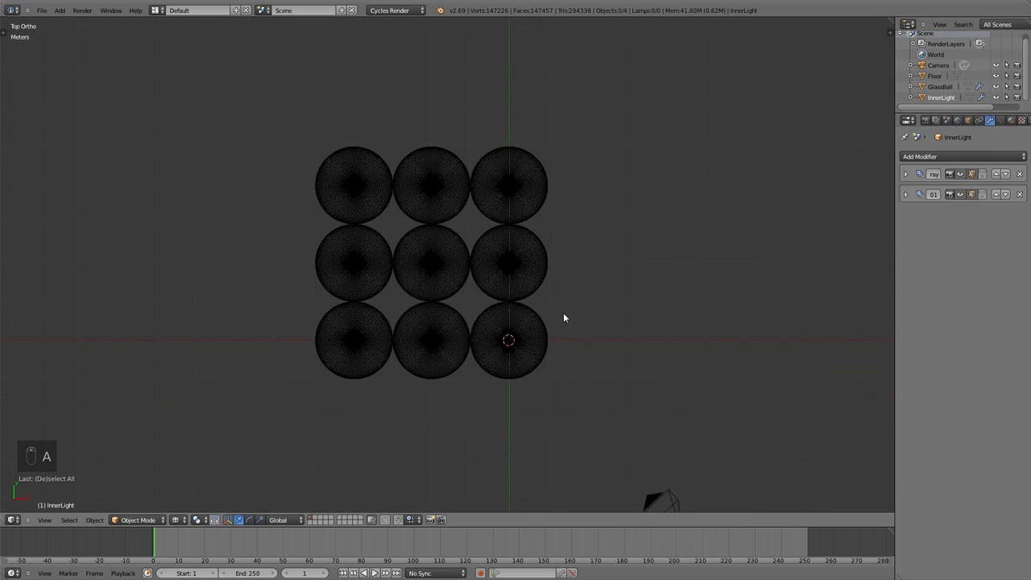
key(shift+a)
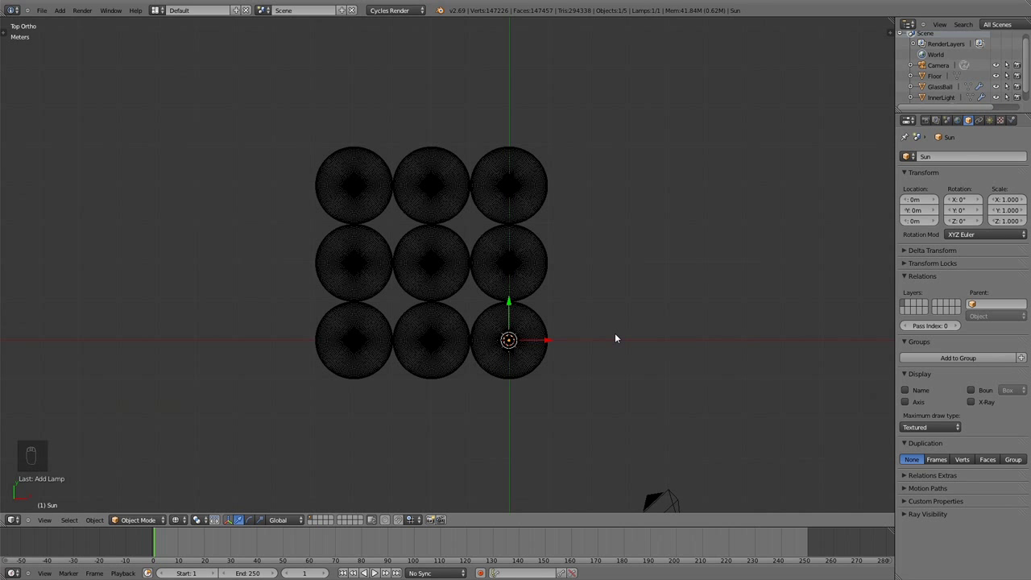
key(KP_3)
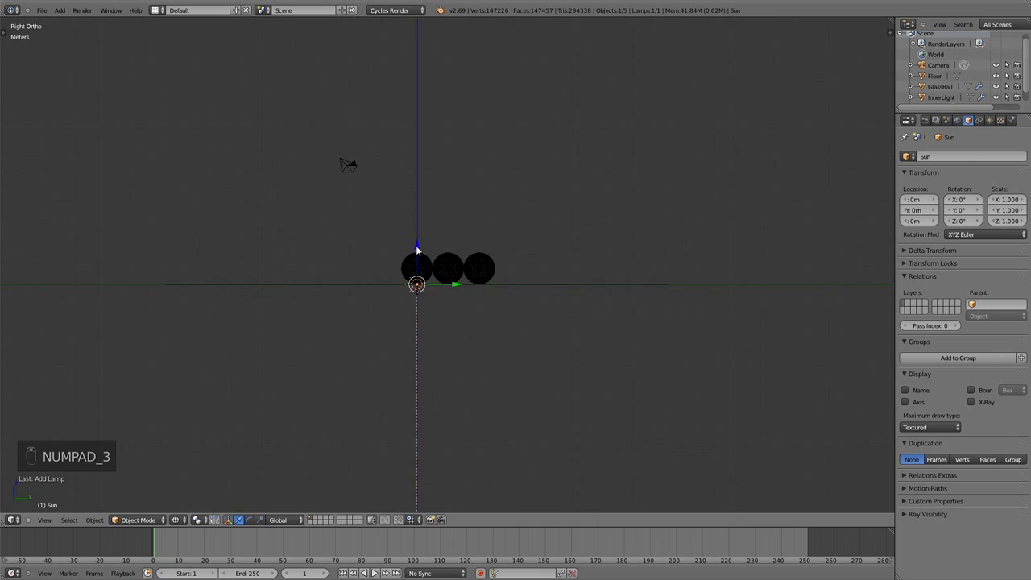
drag(419, 243, 429, 67)
click(431, 57)
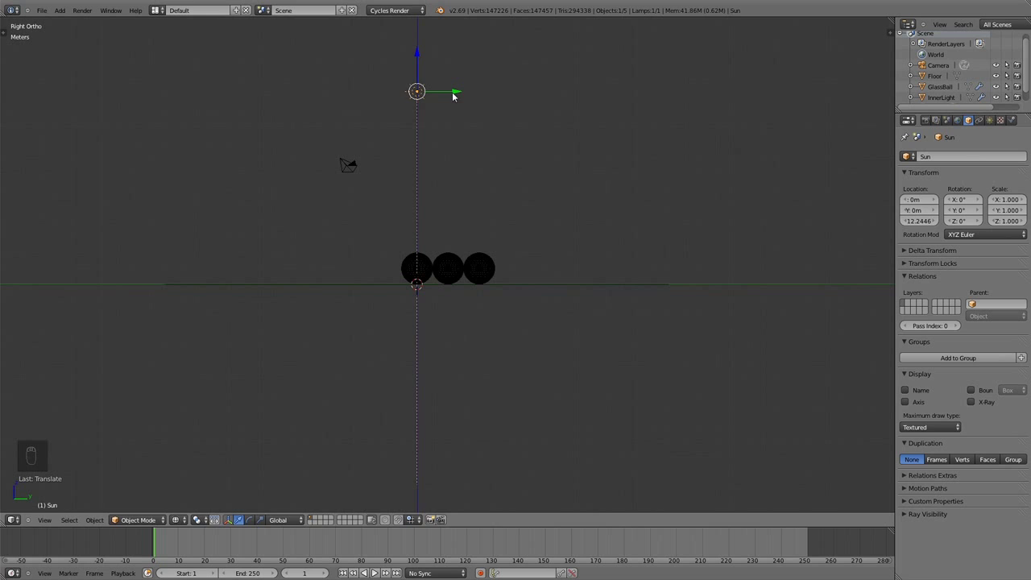
drag(463, 96, 386, 95)
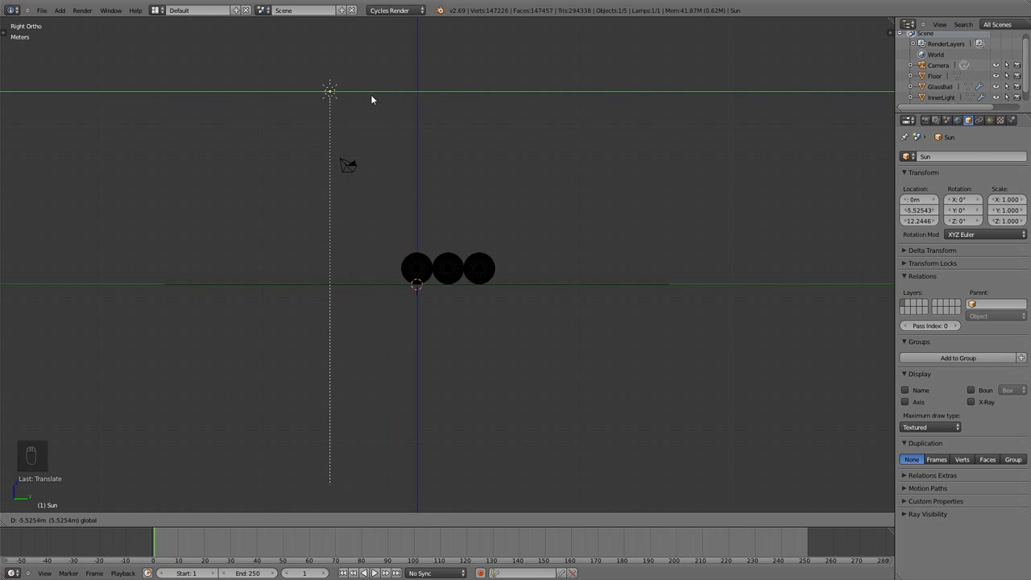
key(r)
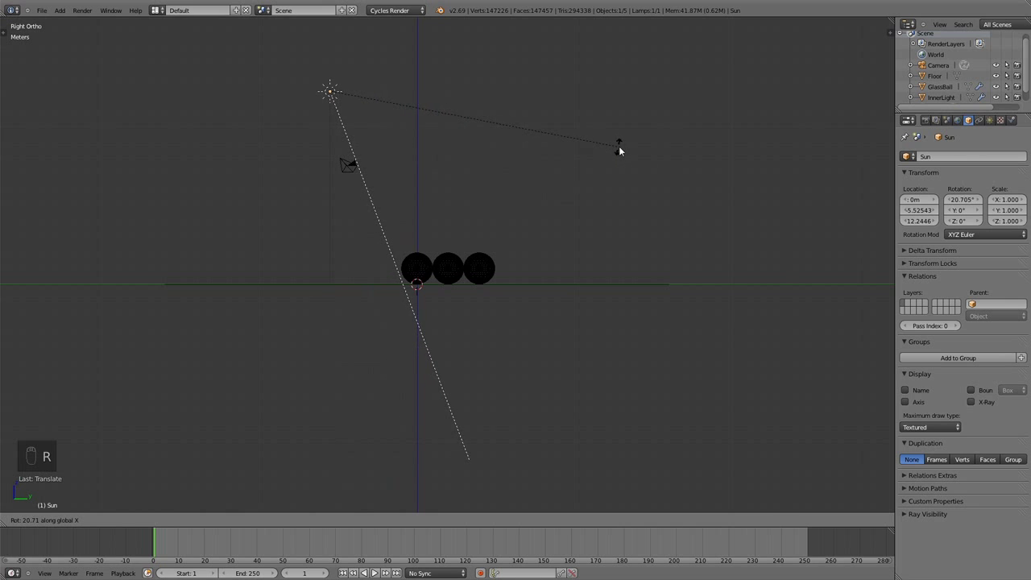
click(621, 167)
Tilt the sun sideways in front view and aim it at the sphere grid from top view
key(KP_1)
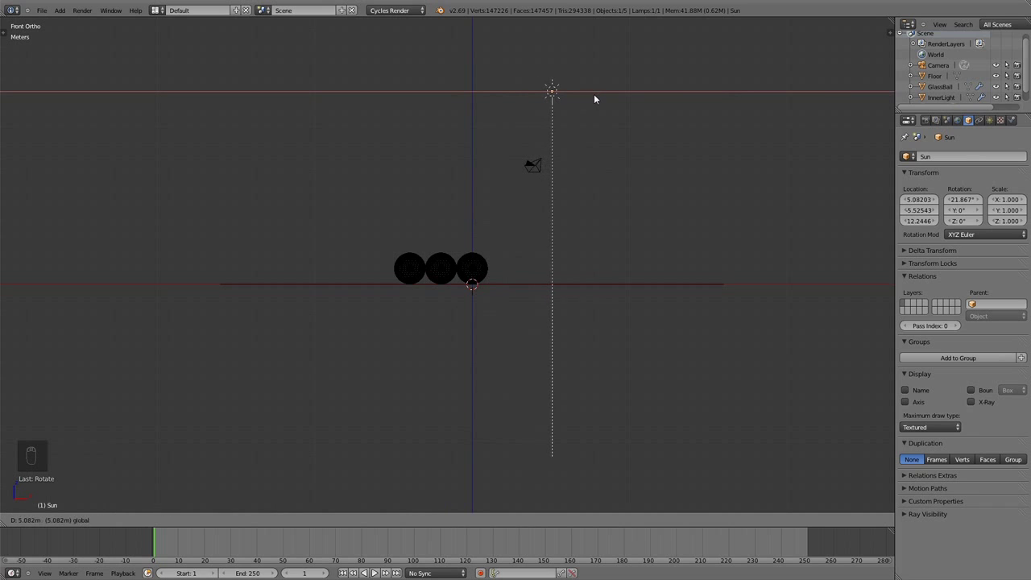
key(r)
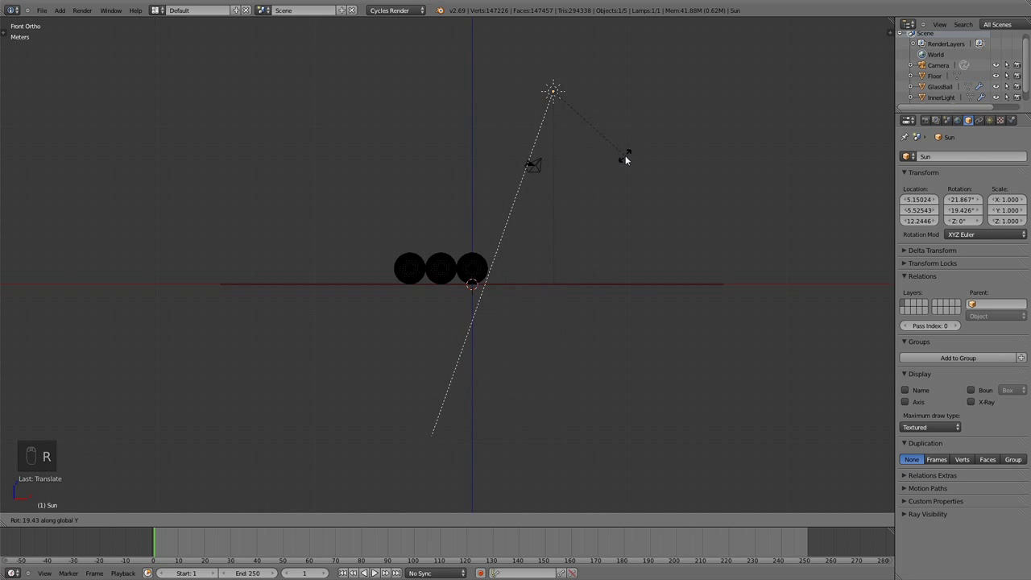
click(628, 158)
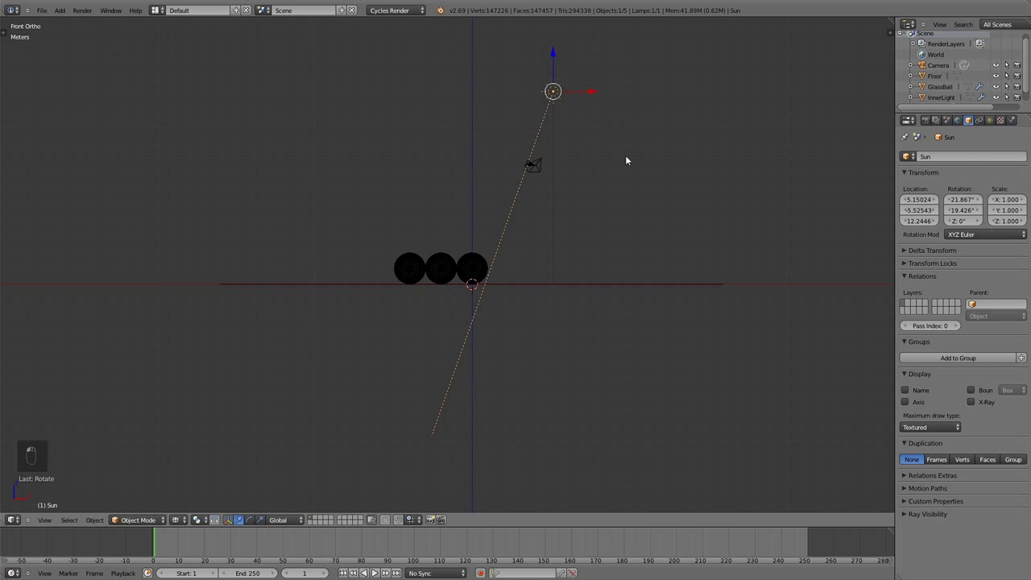
key(KP_7)
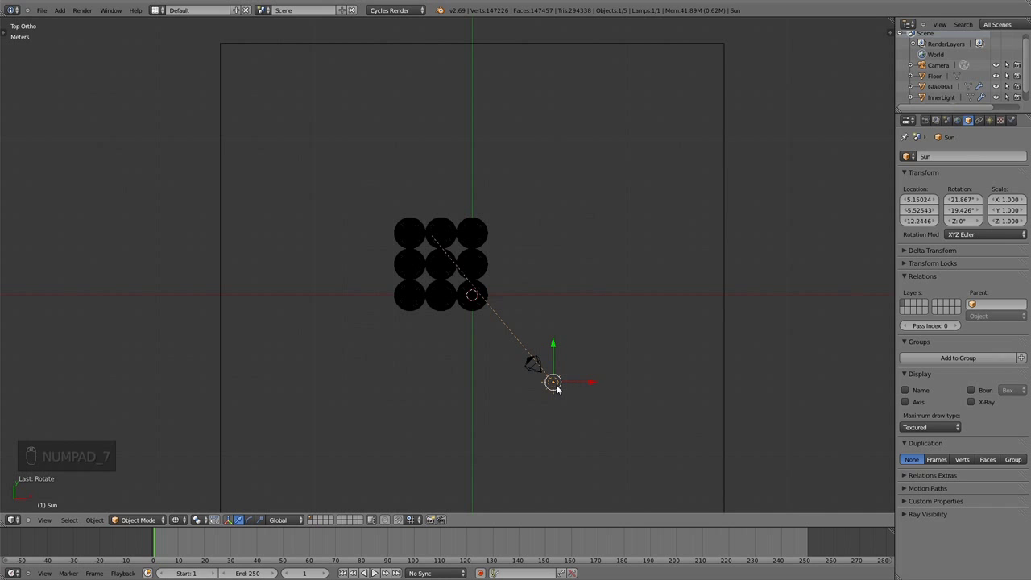
drag(560, 388, 553, 404)
key(r)
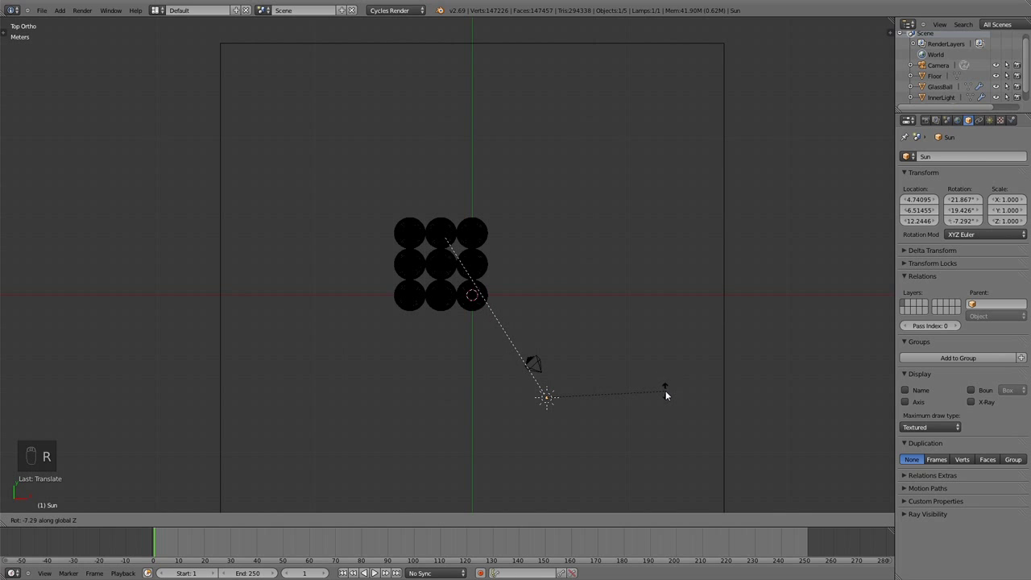
drag(661, 393, 571, 417)
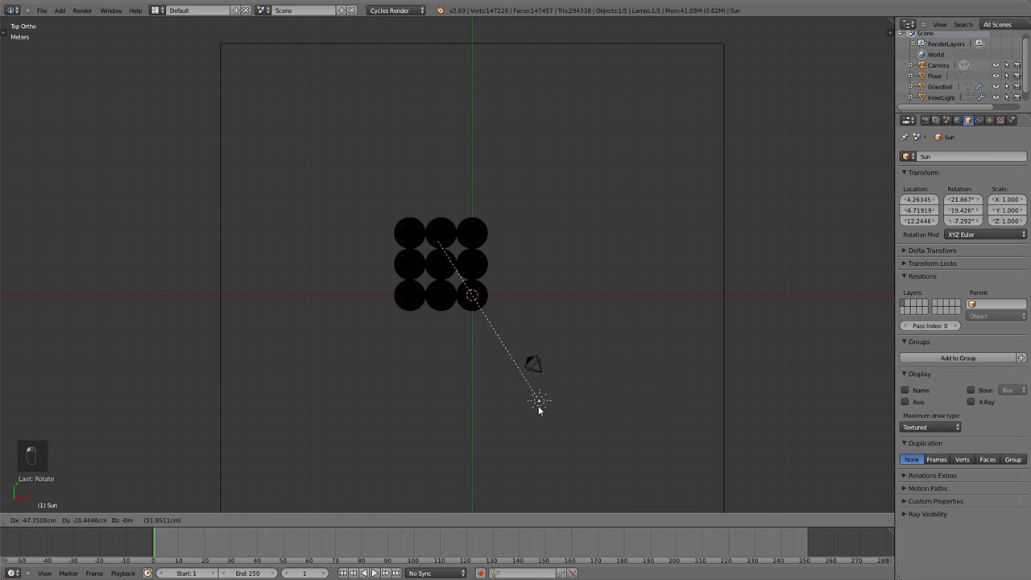
key(r)
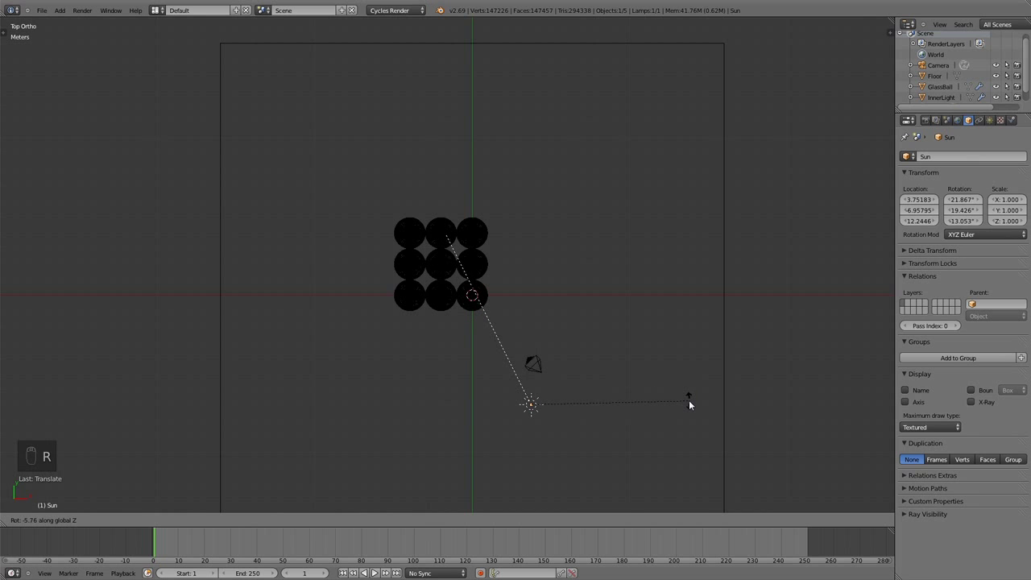
drag(694, 406, 642, 399)
Confirm the sun's orientation from front and side, check it through the camera, and save the file
key(KP_1)
key(KP_3)
click(357, 95)
key(KP_0)
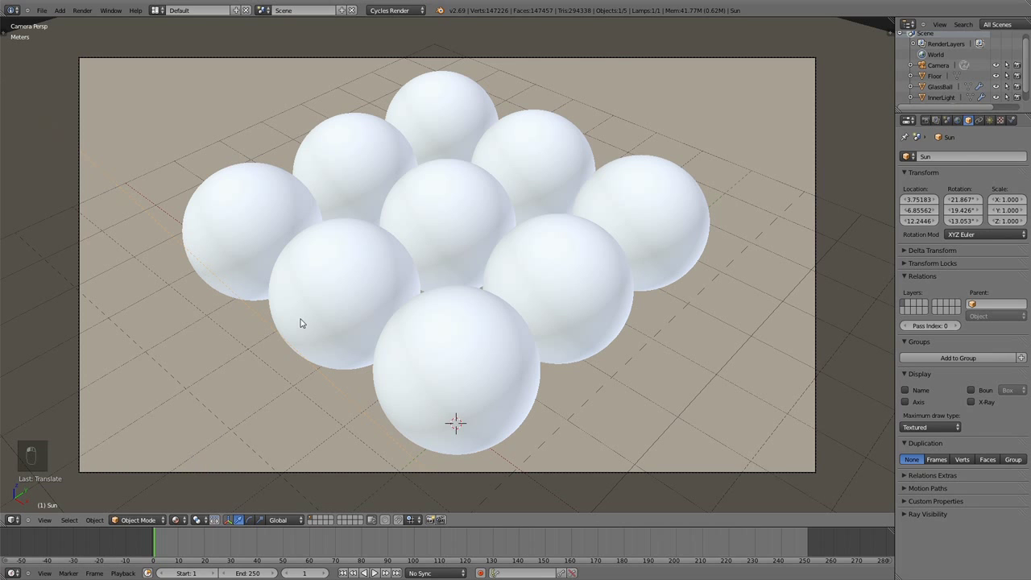
key(ctrl+s)
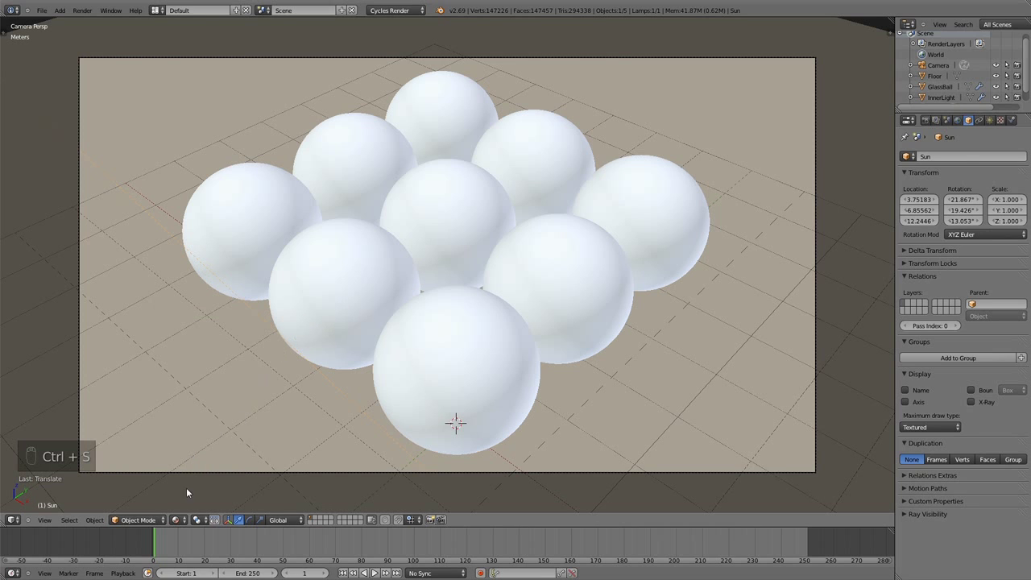
With a Rendered preview running, tint the Sun warm cream at strength 0.5
drag(192, 517, 213, 442)
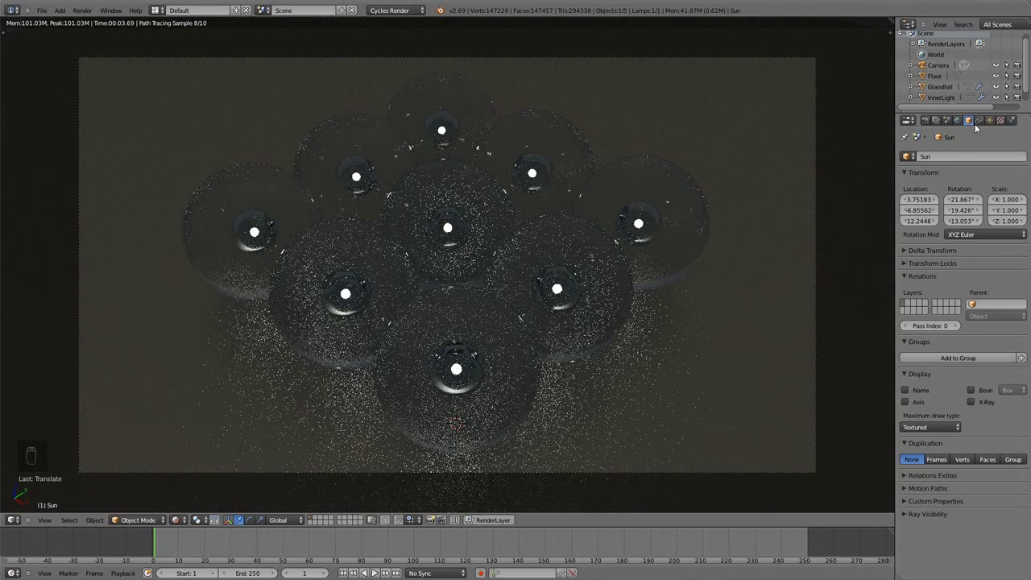
drag(996, 121, 954, 191)
middle_click(954, 192)
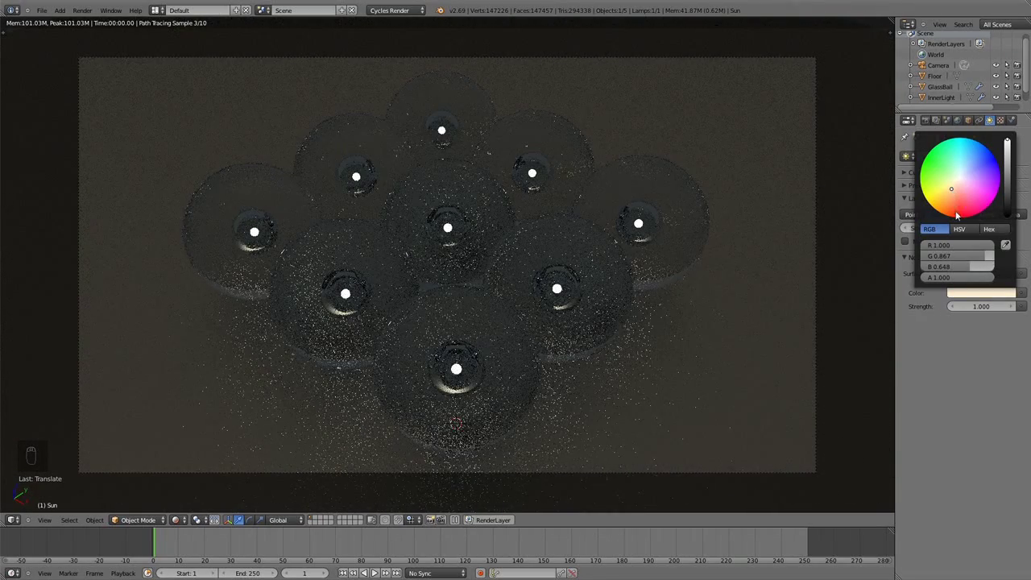
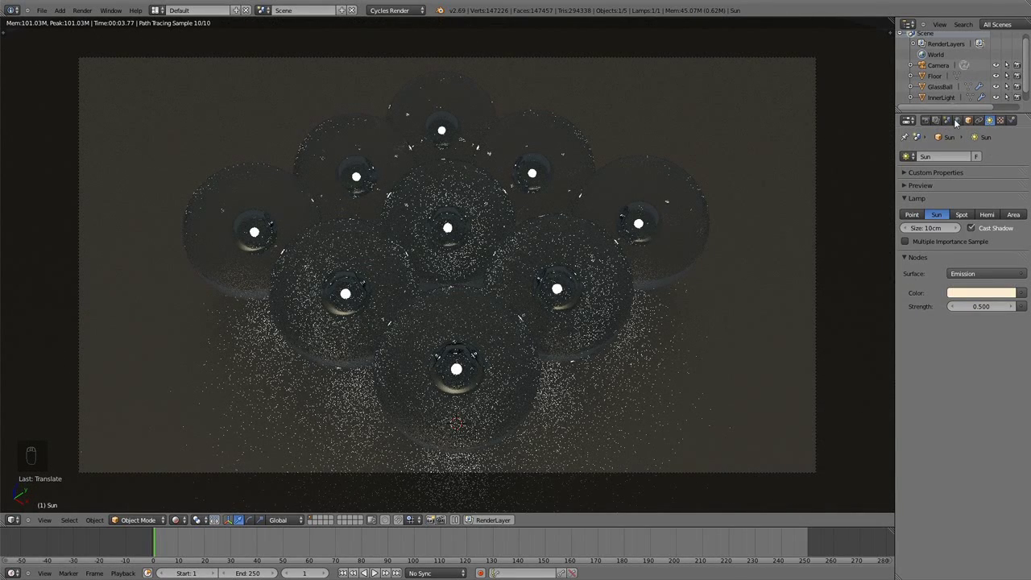
drag(959, 122, 985, 217)
Make the World surface a Hosek/Wilkie Sky Texture with turbidity 2.2 and ground albedo 0.3
drag(986, 216, 1015, 237)
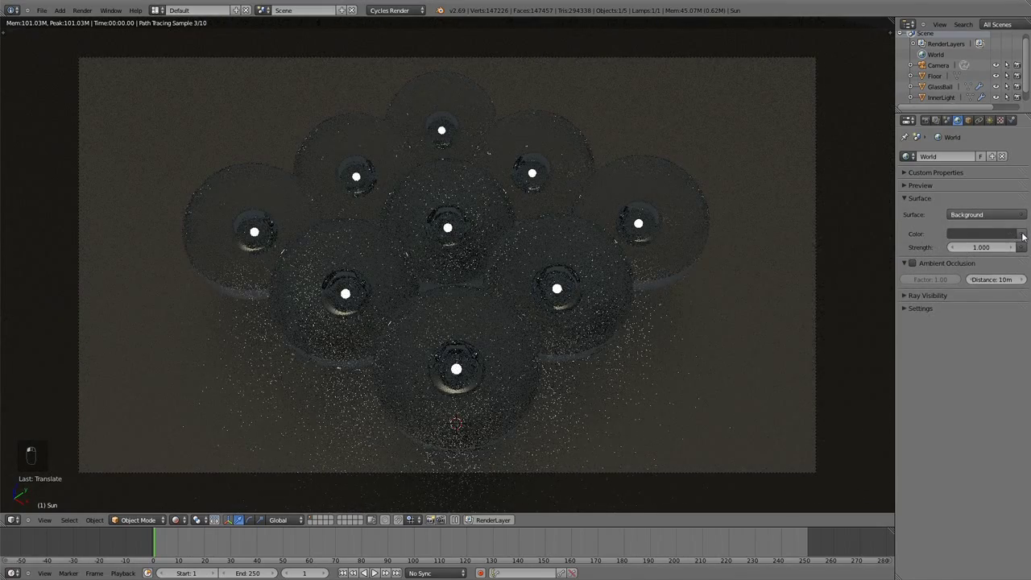
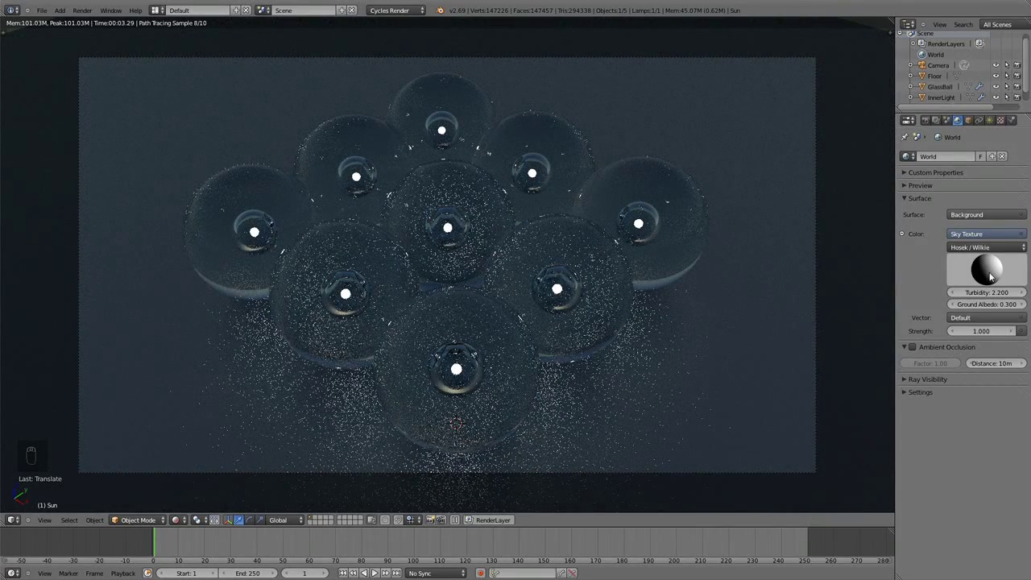
click(997, 270)
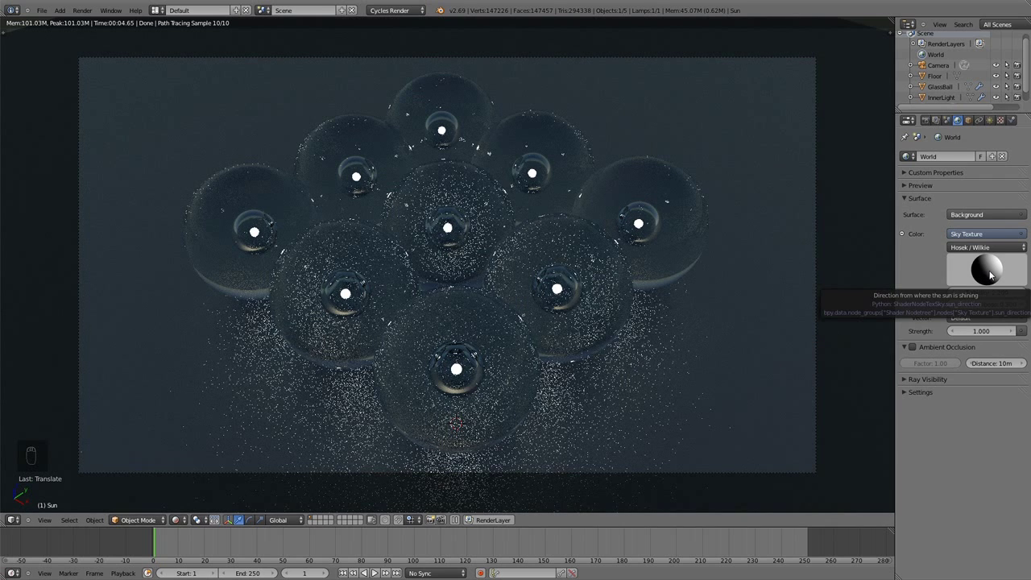
click(999, 266)
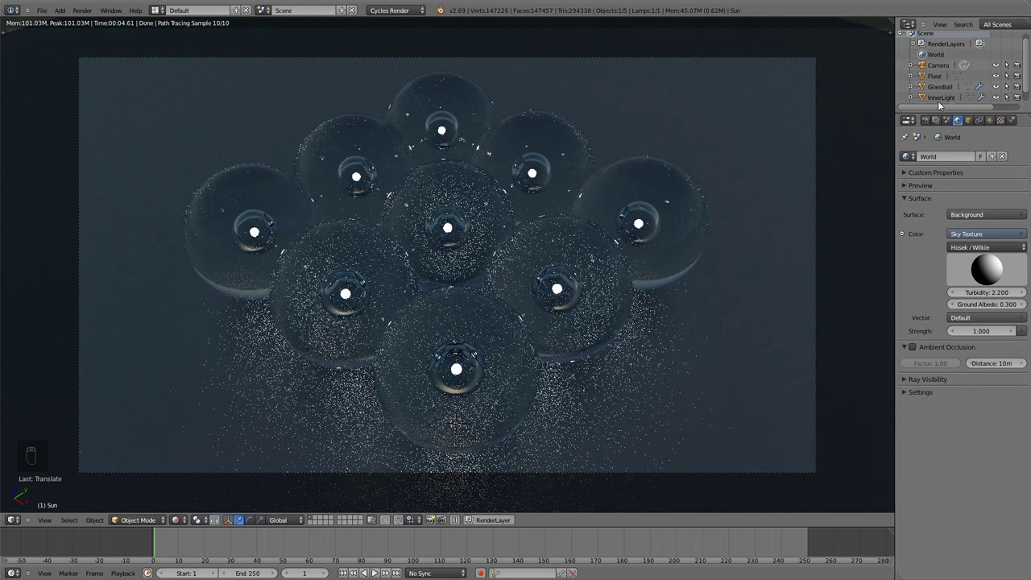
Check InnerLight's emission strength and enable World Multiple Importance Sample at map resolution 256
drag(944, 98, 981, 357)
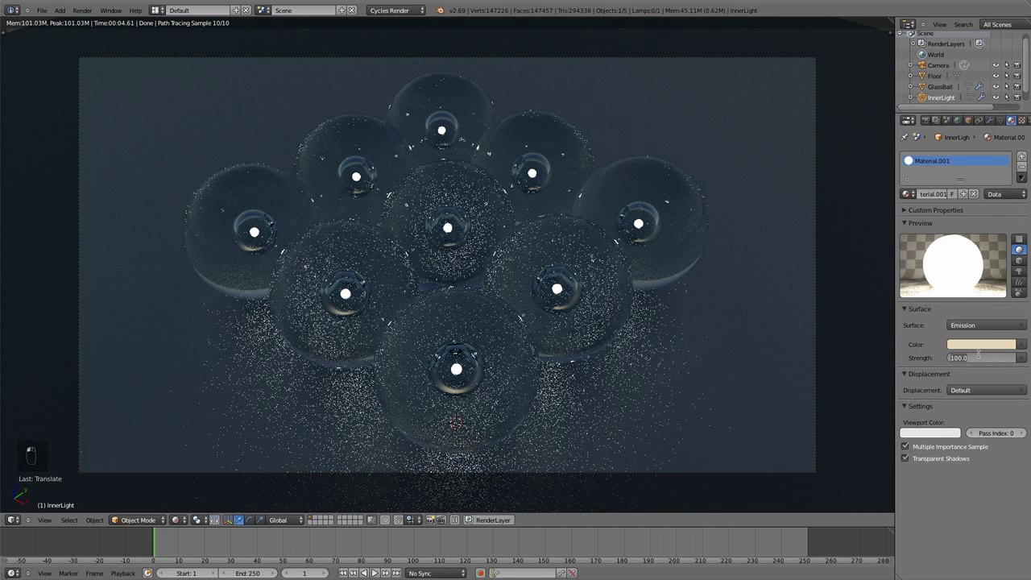
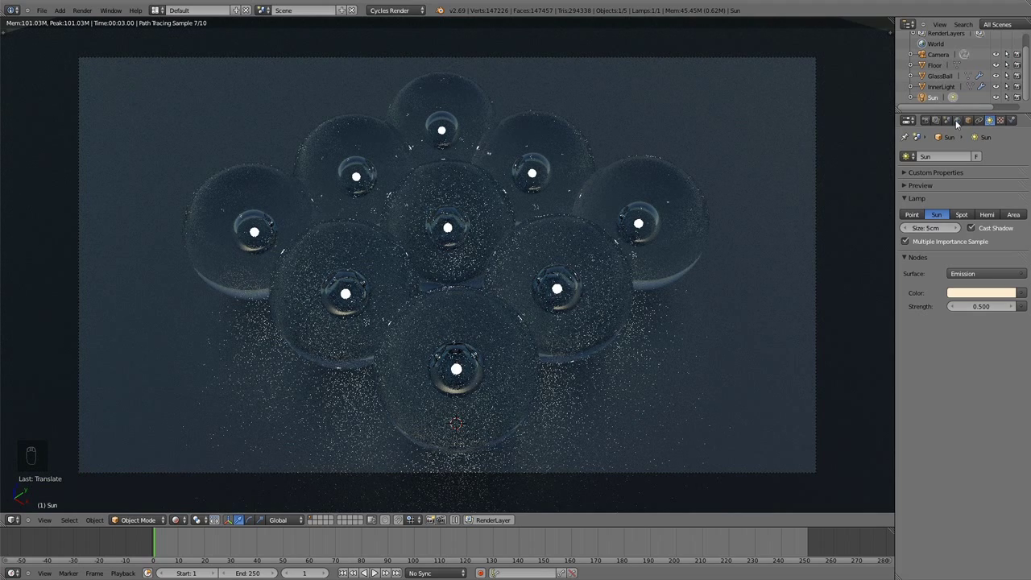
click(956, 124)
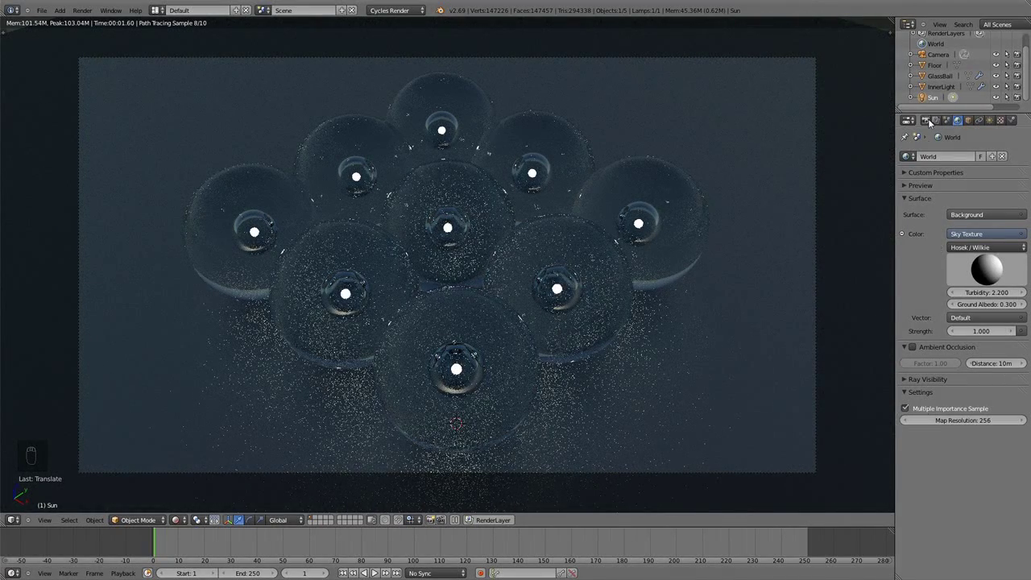
drag(931, 122, 879, 456)
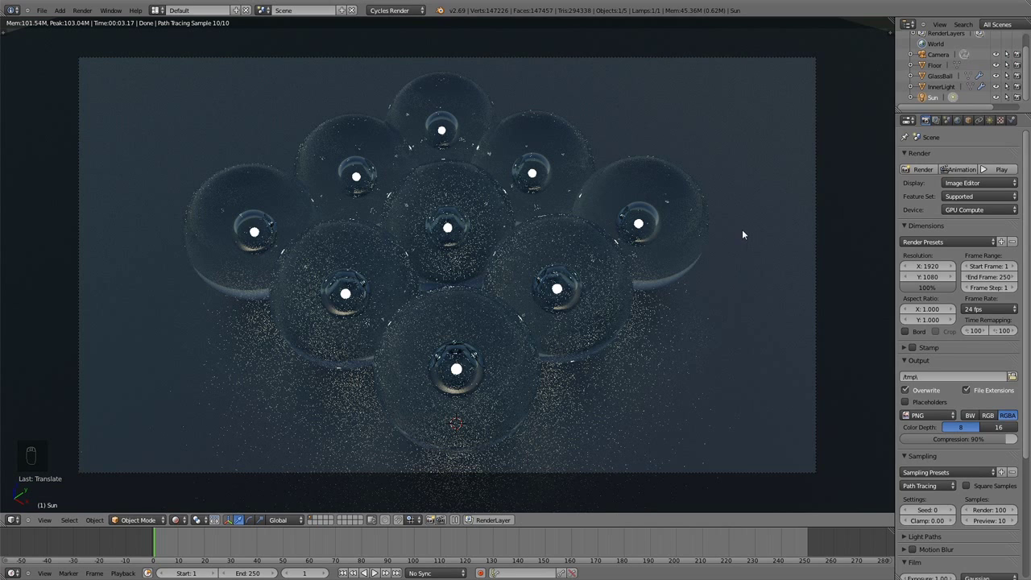
Inspect the grid from front, right and top, return to camera view and start a Rendered preview
key(z)
key(KP_1)
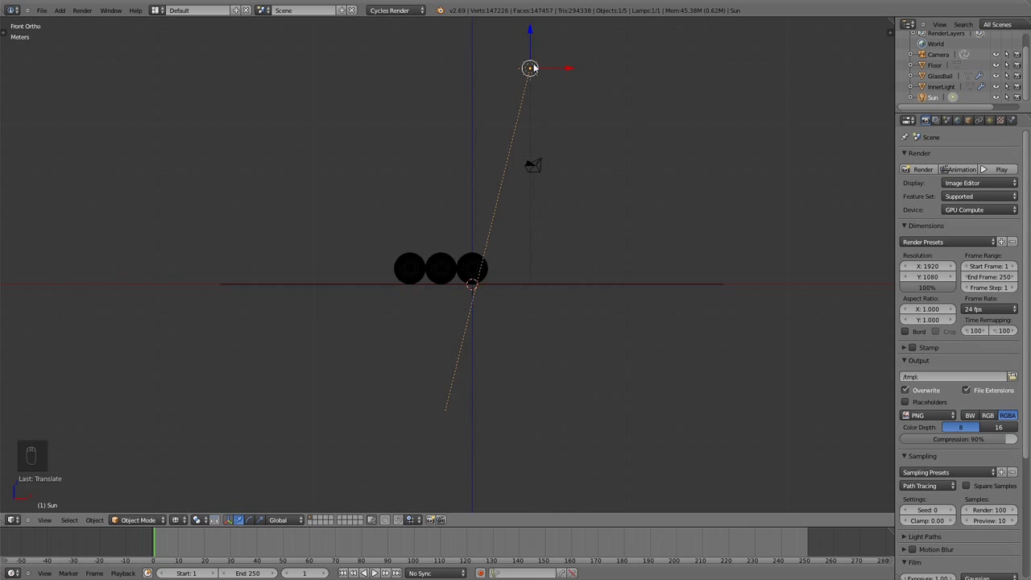
key(KP_3)
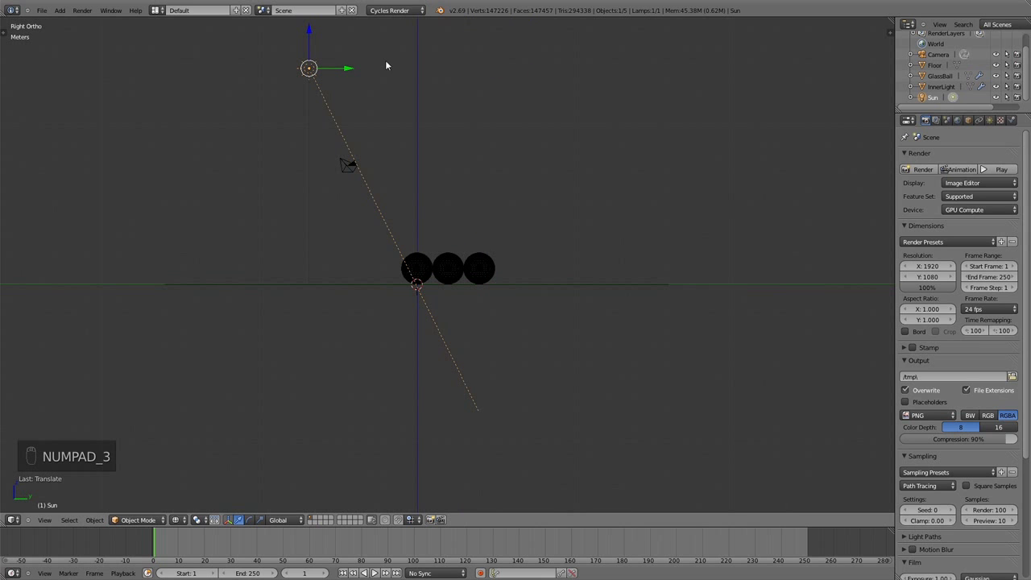
drag(349, 76, 376, 88)
key(KP_7)
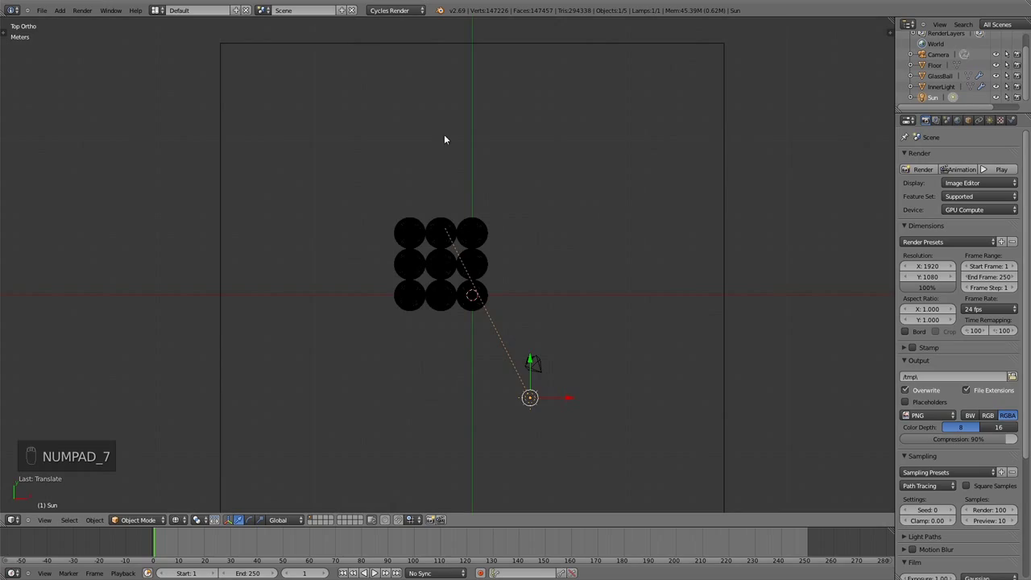
key(KP_0)
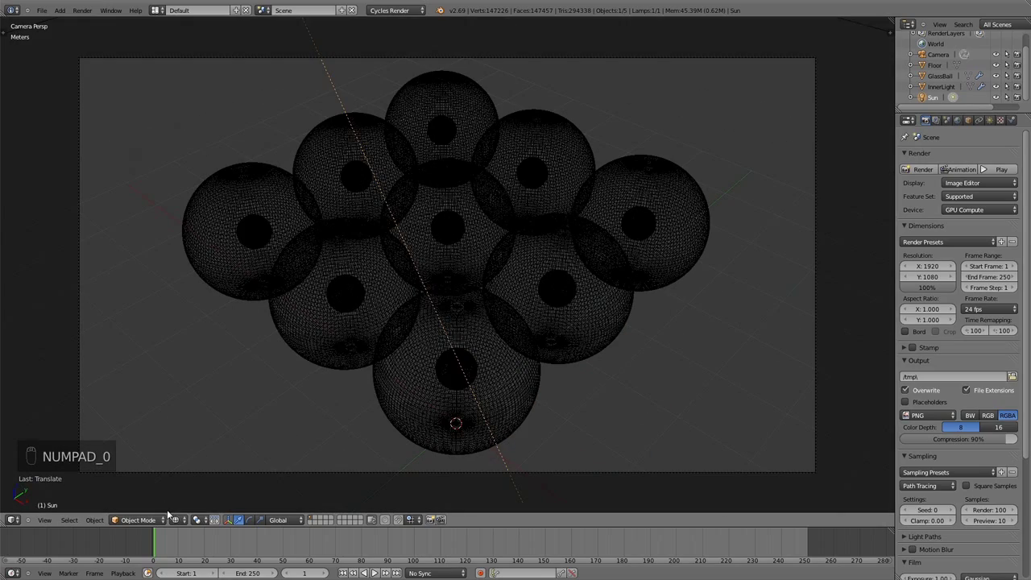
click(181, 518)
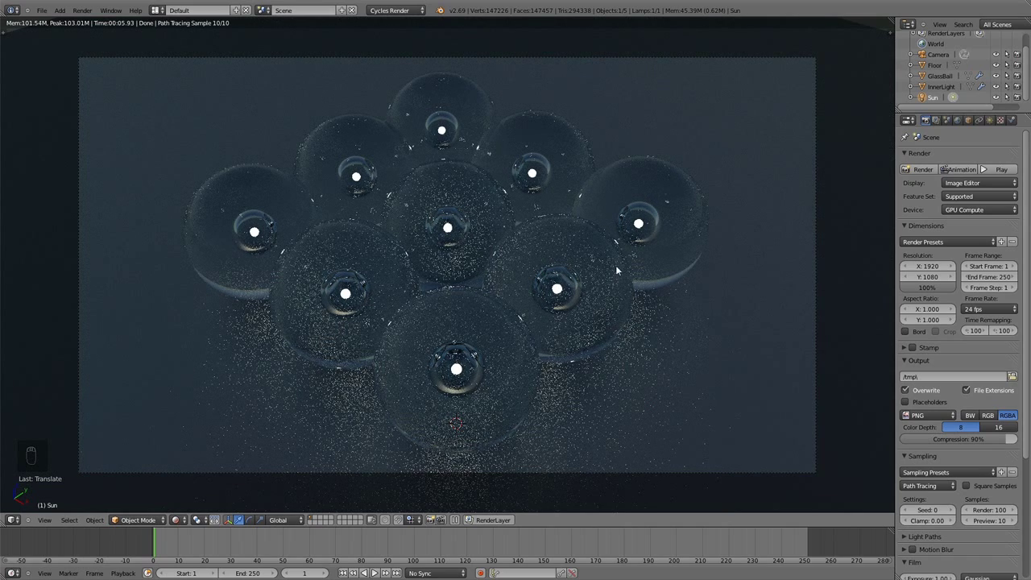
Wire a Glossy BSDF (roughness 0.001) and Glass BSDF into a 0.5 Mix Shader feeding the Material Output
key(z)
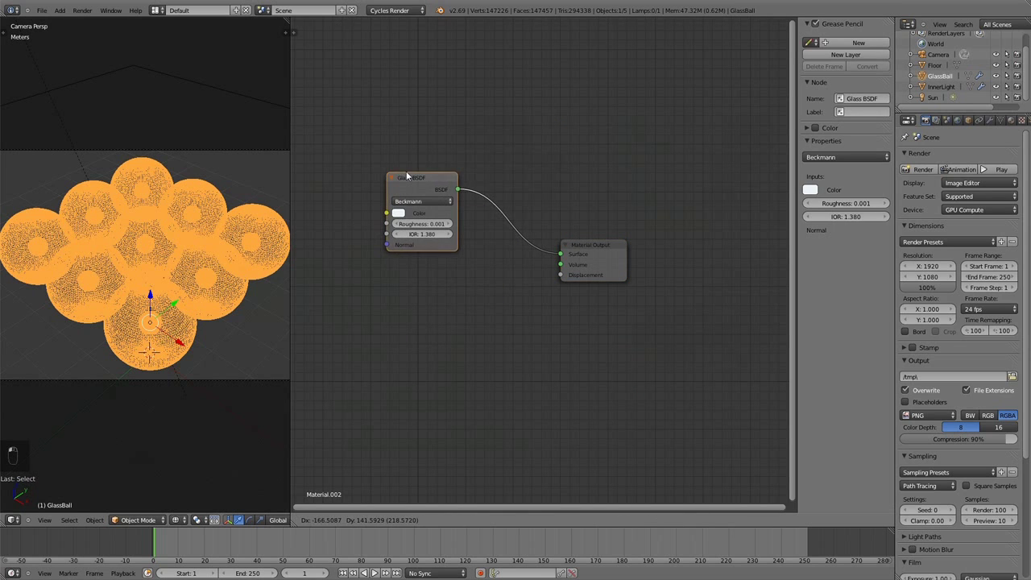
drag(605, 248, 398, 210)
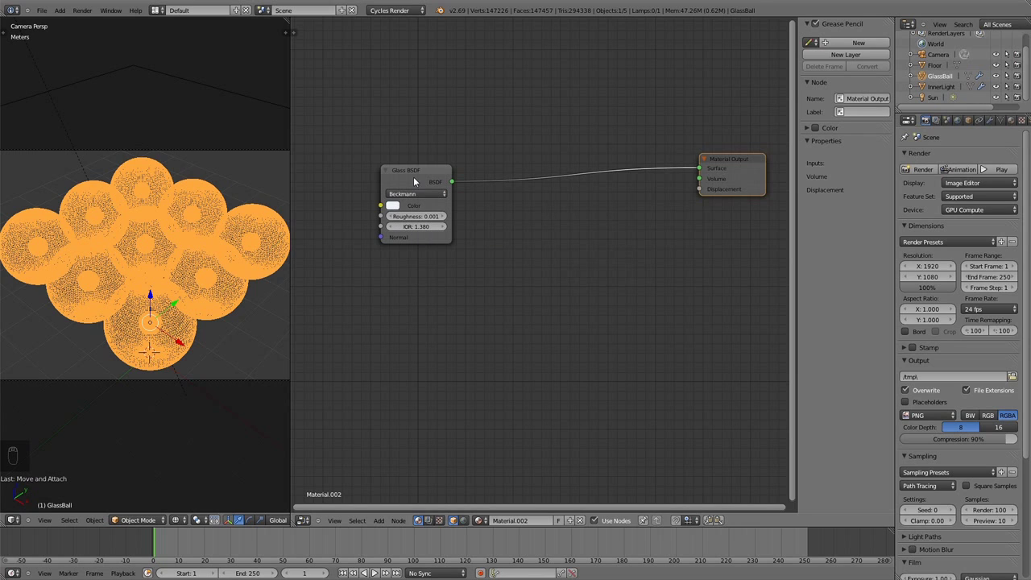
key(shift+a)
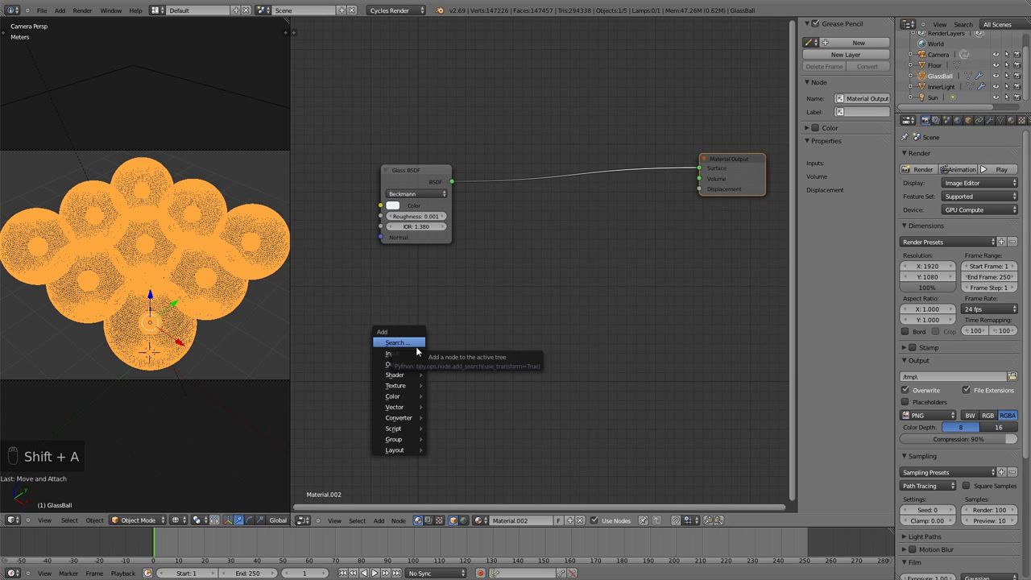
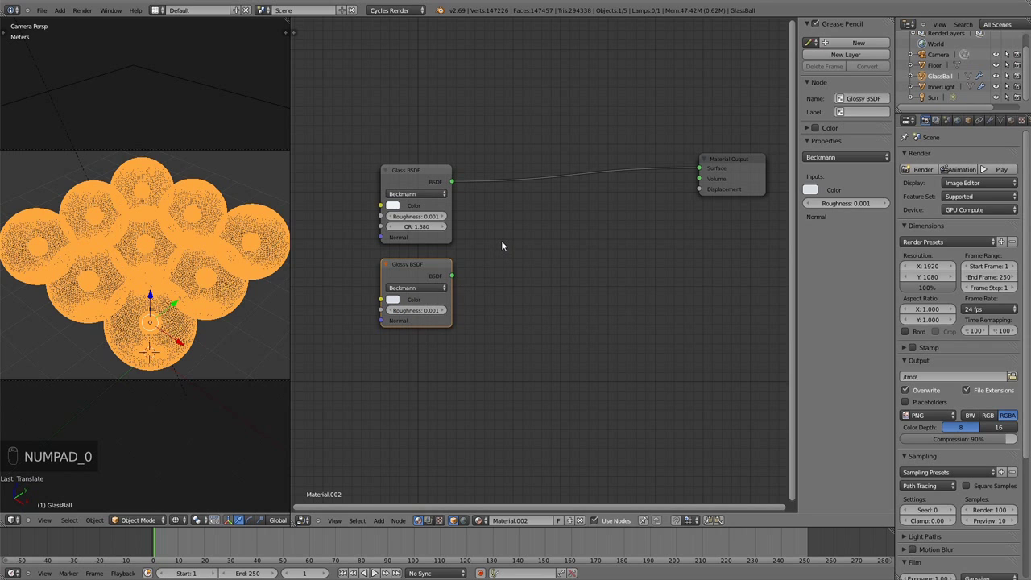
key(shift+a)
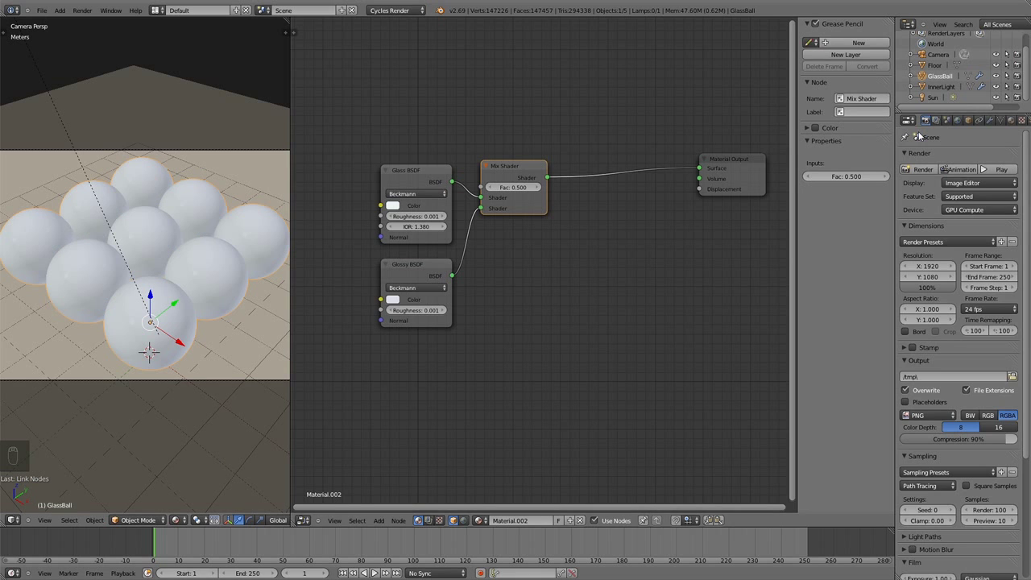
key(n)
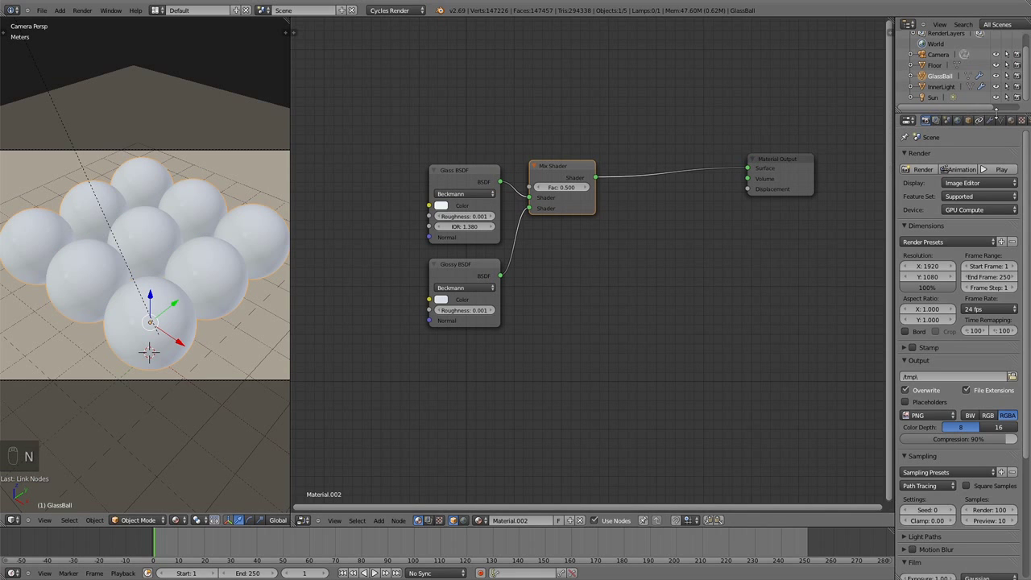
Mix a Diffuse BSDF into the glass-glossy result through a second Mix Shader at Fac 0.05 and preview it rendered
drag(1016, 126, 693, 254)
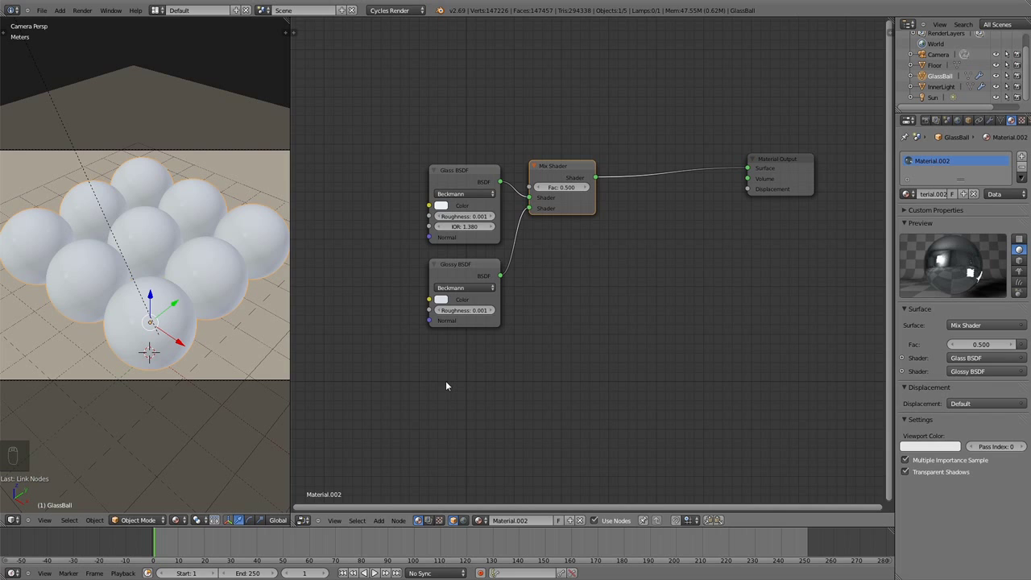
key(shift+a)
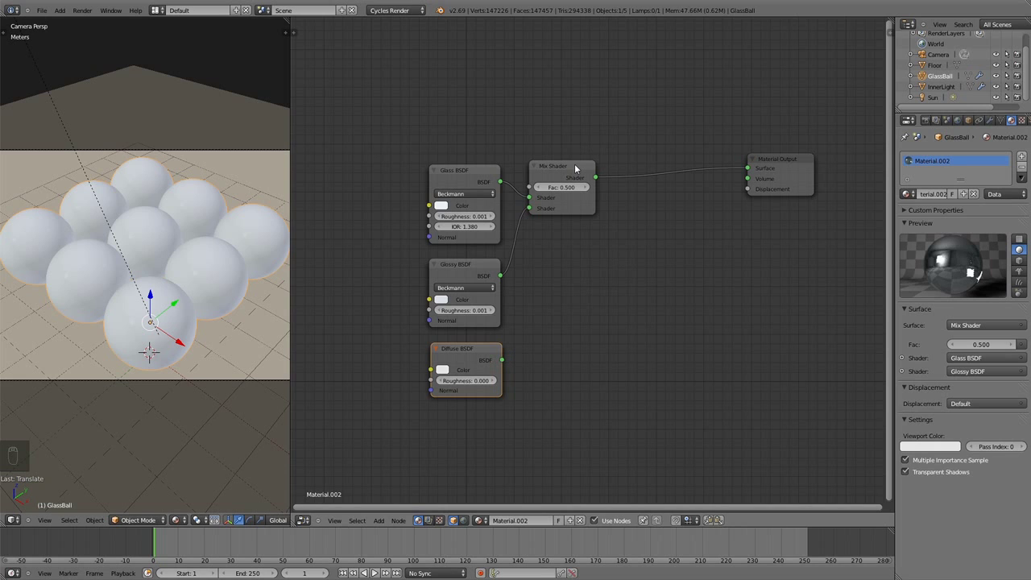
key(shift+d)
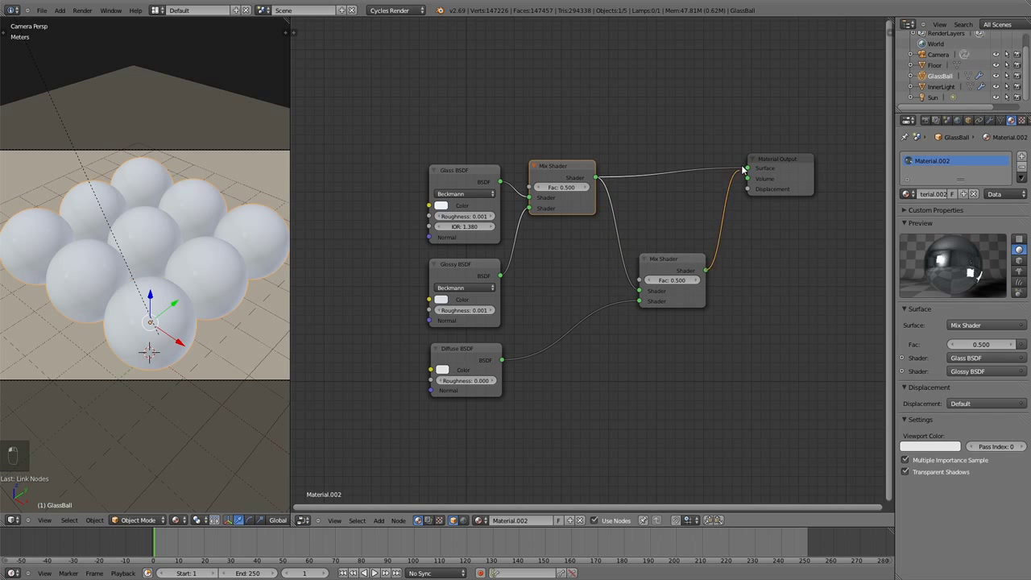
click(681, 228)
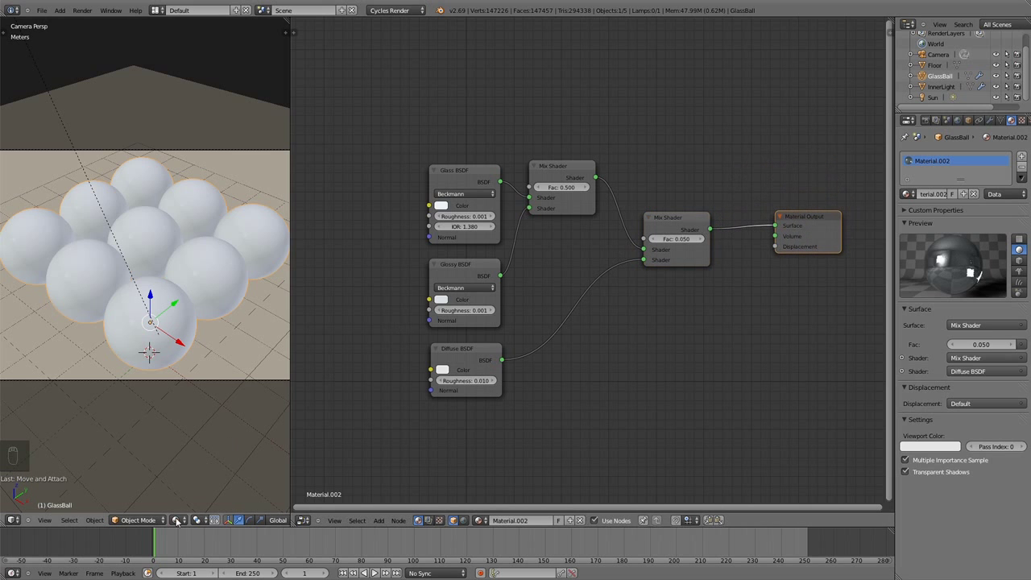
click(181, 527)
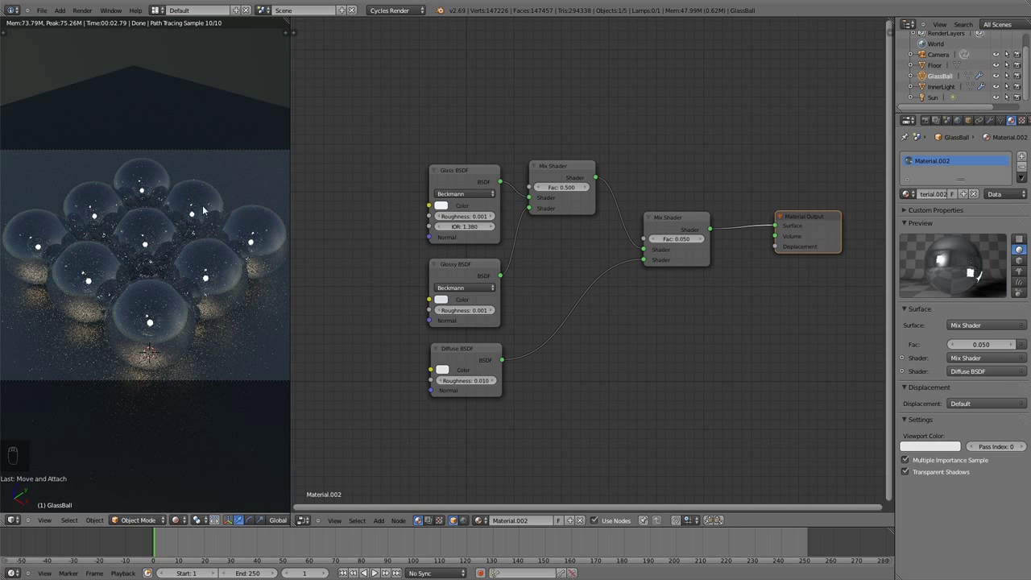
Select the Floor object to review its Glossy material
drag(244, 102, 551, 246)
drag(552, 246, 568, 234)
right_click(691, 231)
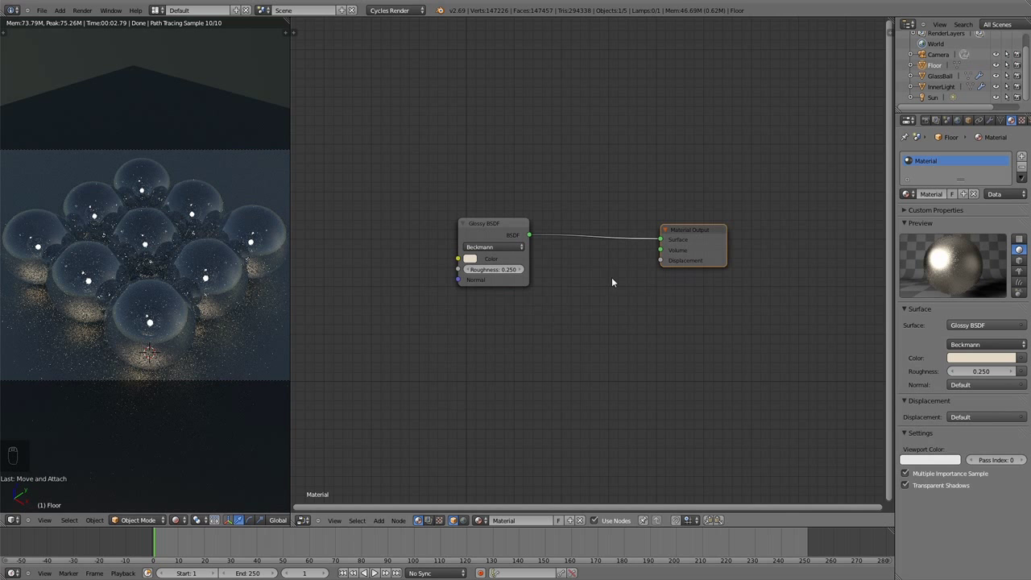
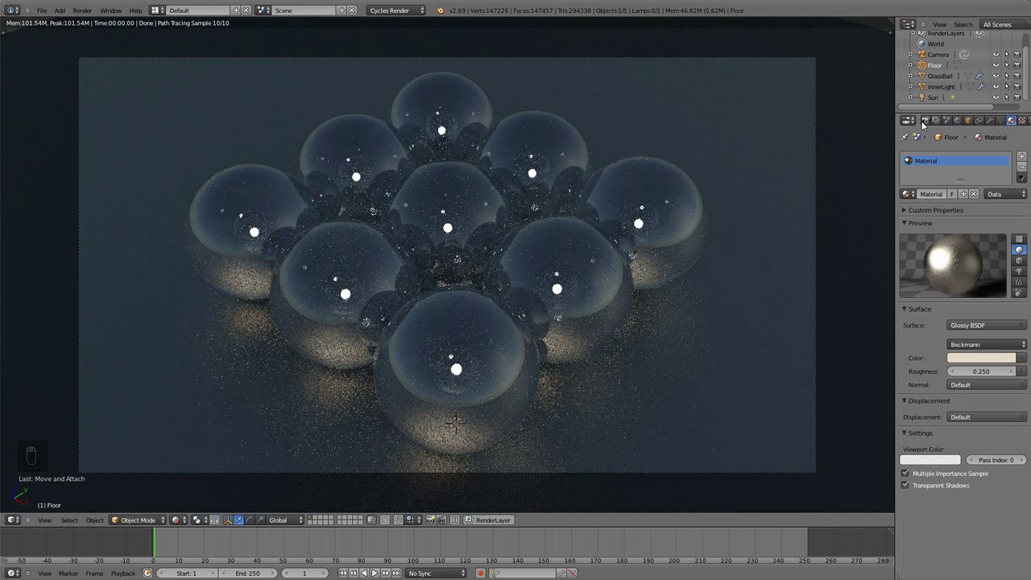
Lower the final render samples from 100 to 20 and start the full render
drag(930, 122, 781, 431)
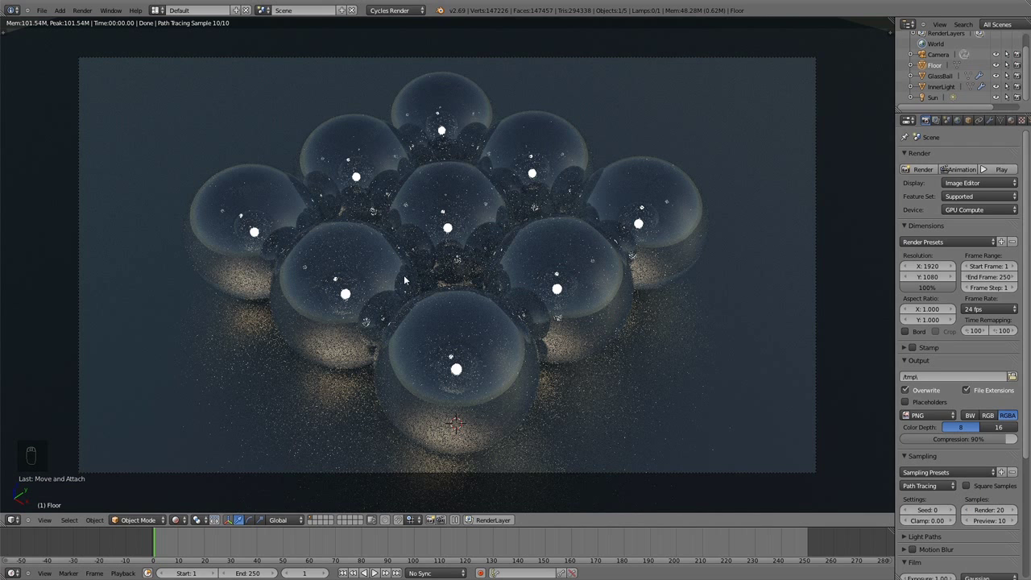
key(ctrl+s)
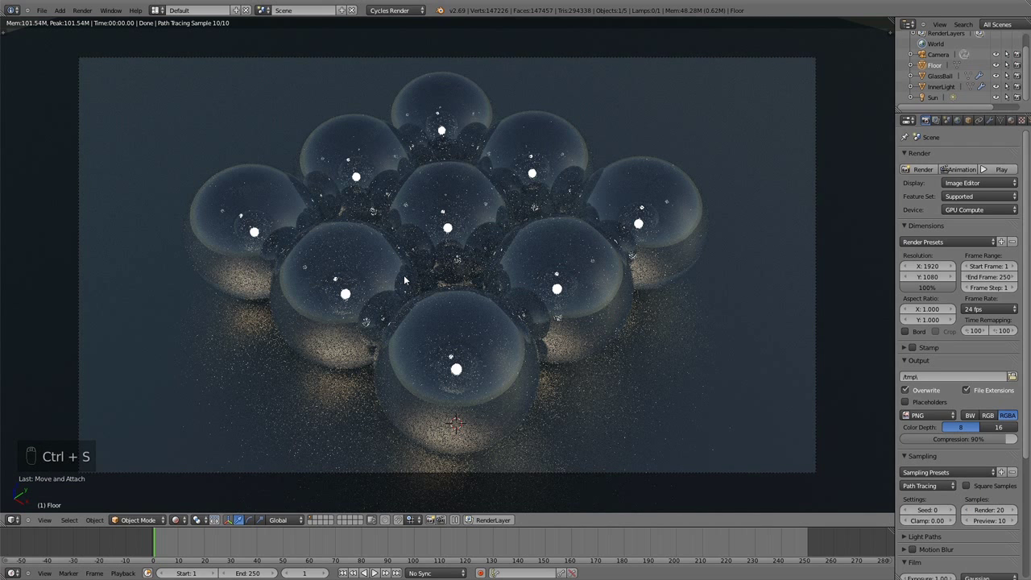